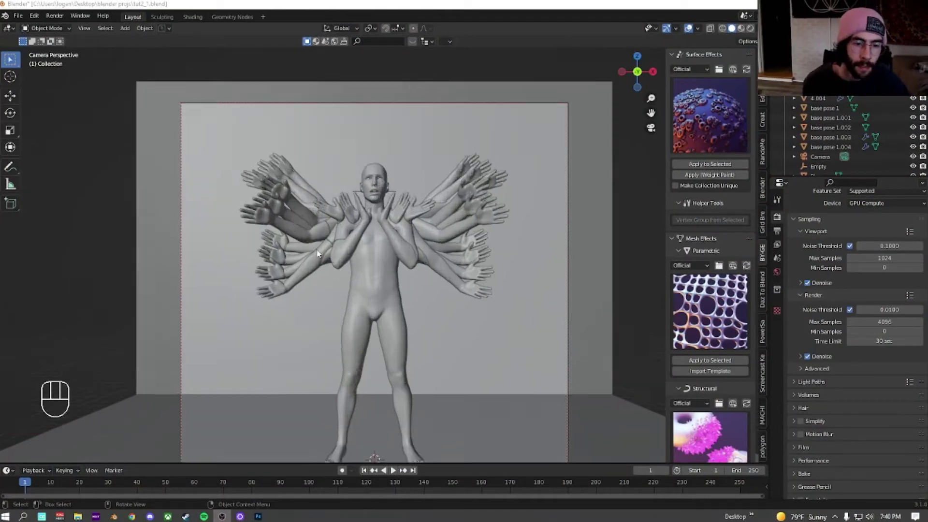
Select the base pose 1.003 arm set of the multi-armed figure in the Outliner
left_click(266, 226)
left_click(223, 156)
left_click(231, 131)
left_click(232, 145)
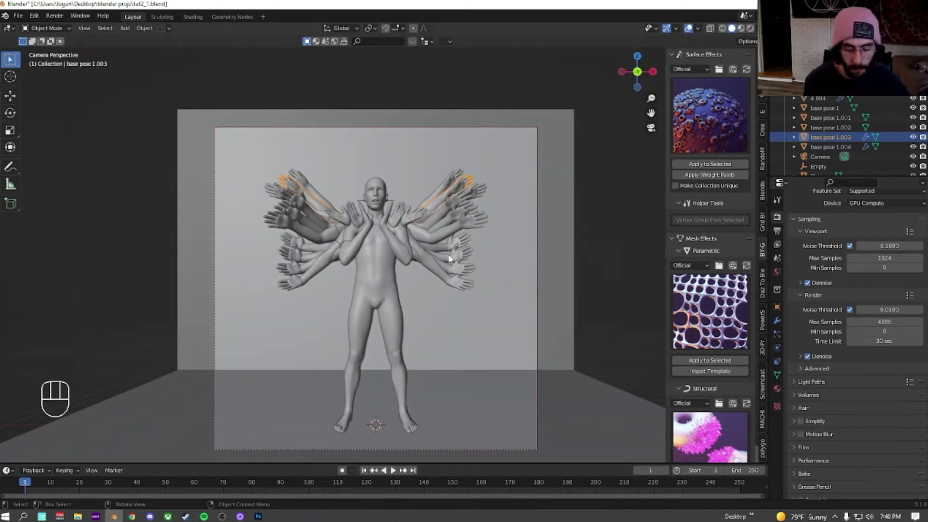
Hide the N sidebar, zoom in on the figure and bring up the Add menu's mesh list
key("n")
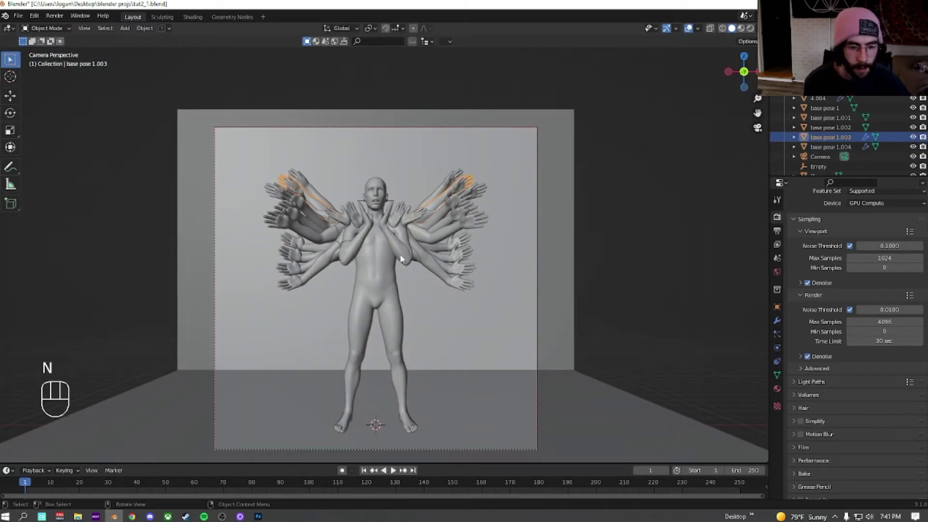
left_click_drag(386, 253, 389, 220)
key("shift+a")
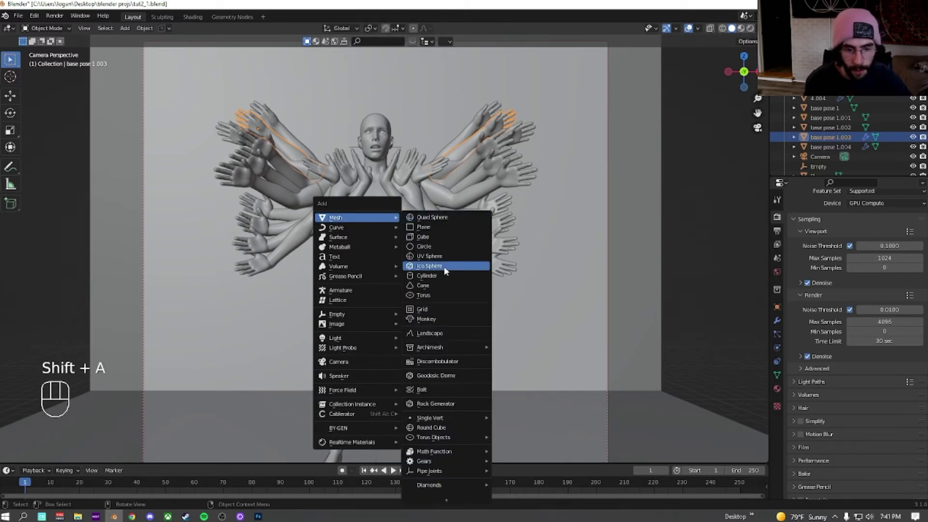
Add an Ico Sphere and scale it up by 9 so it surrounds the figure
left_click(81, 458)
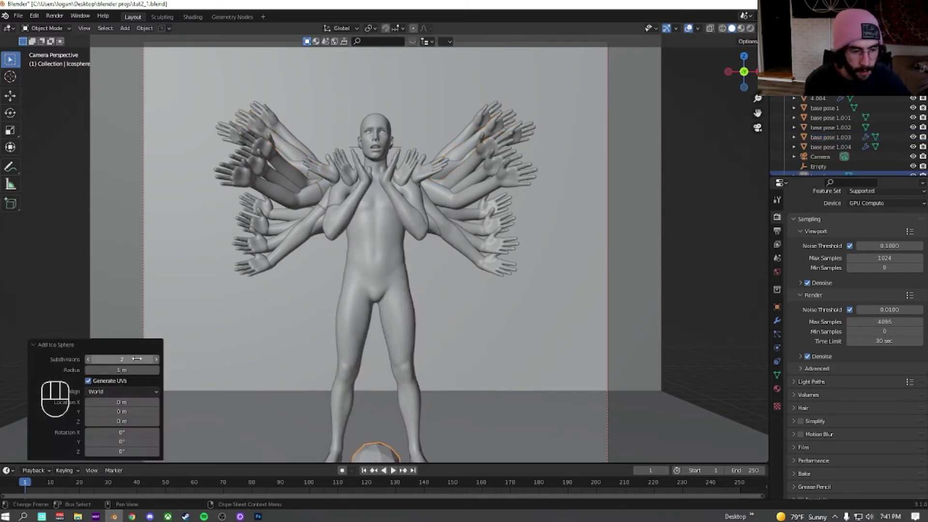
left_click(155, 362)
left_click(155, 362)
key("s")
key("9")
left_click(360, 386)
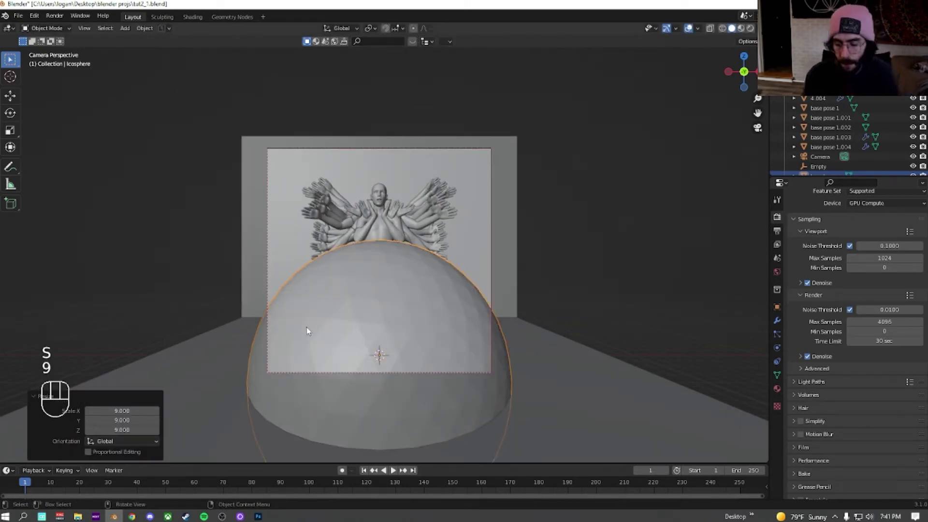
Isolate the icosphere in local view, enter Edit Mode and delete its lower half to leave a dome
key("KP_Divide")
key("Tab")
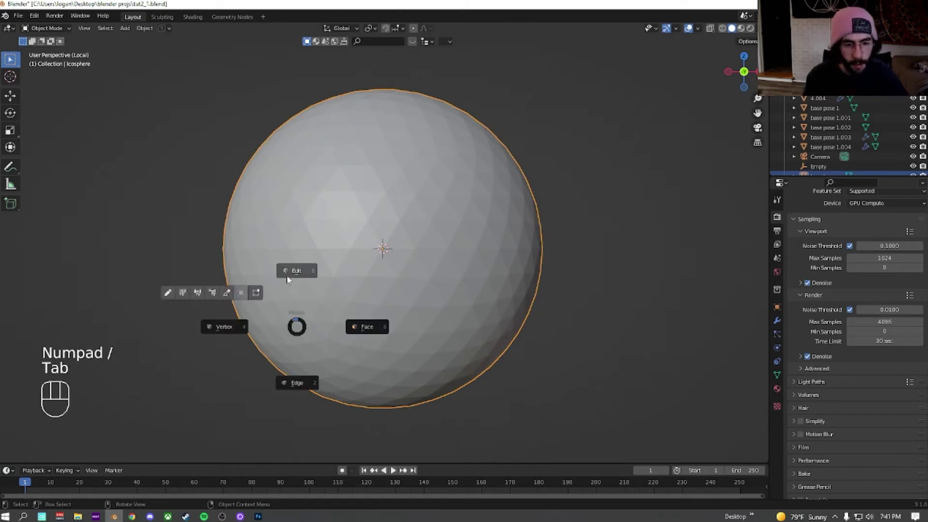
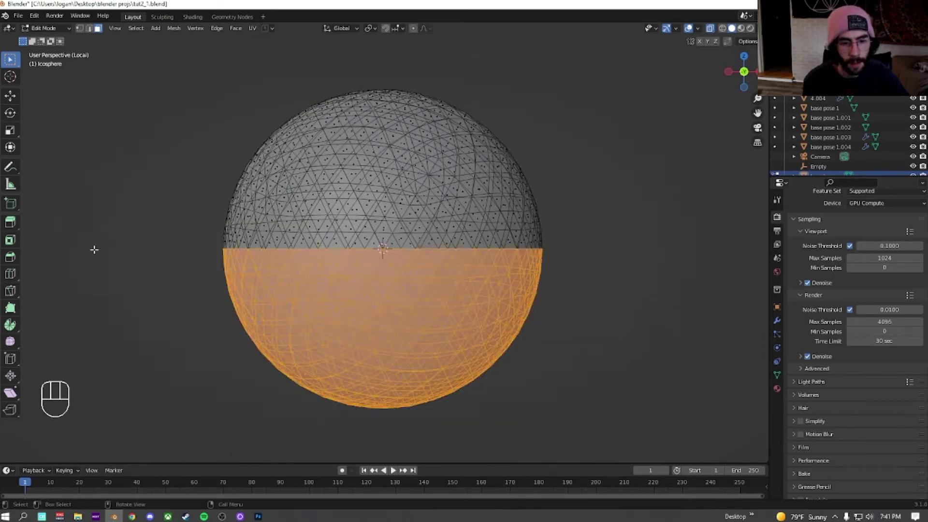
key("Delete")
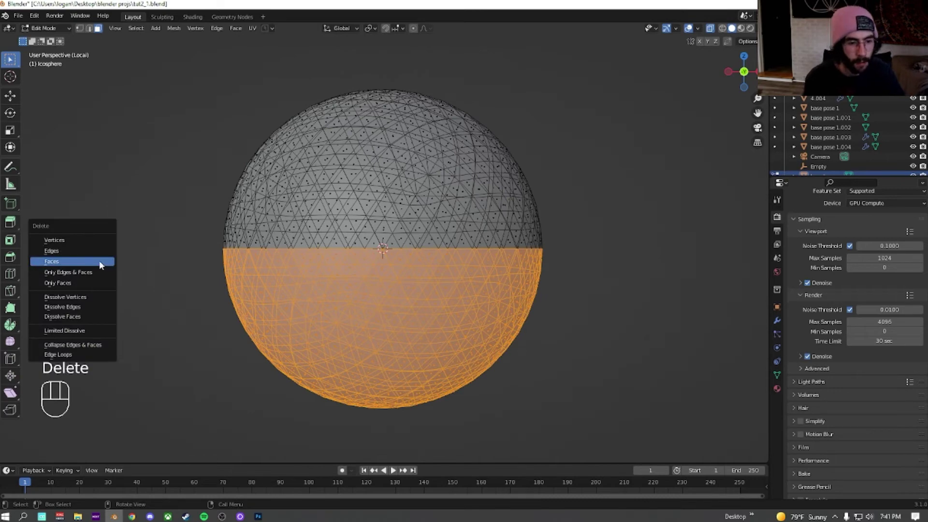
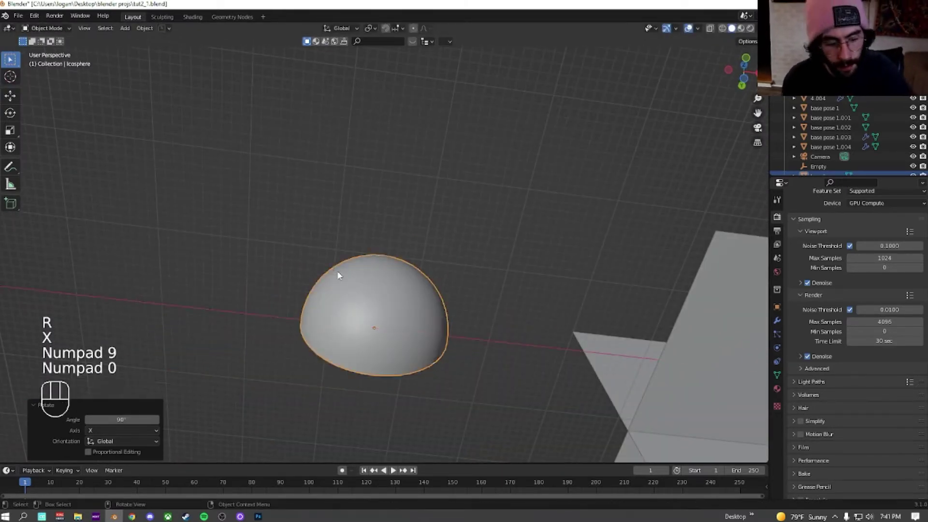
Rotate the smooth-shaded dome 180° around X and zoom in on it away from the figure
key("r")
key("x")
key("KP_1")
key("KP_8")
key("KP_0")
left_click(337, 274)
middle_click(347, 286)
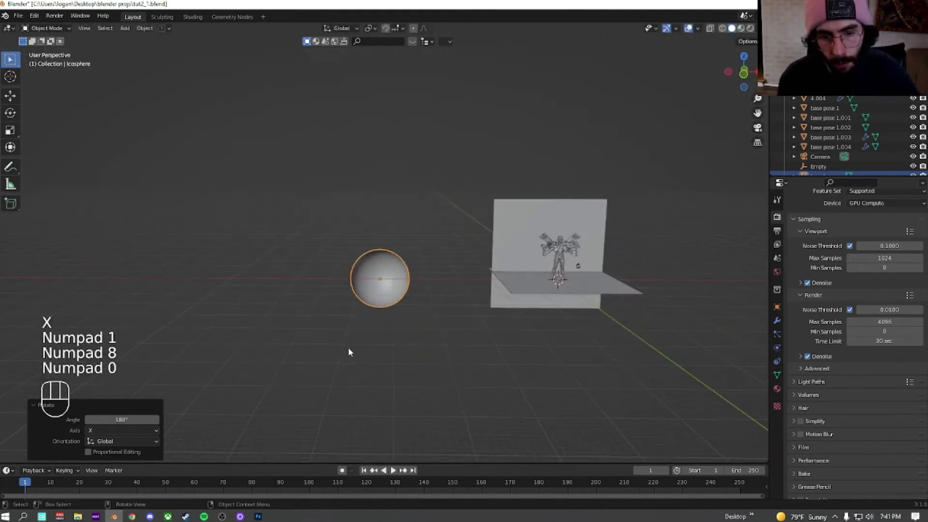
left_click_drag(364, 301, 391, 261)
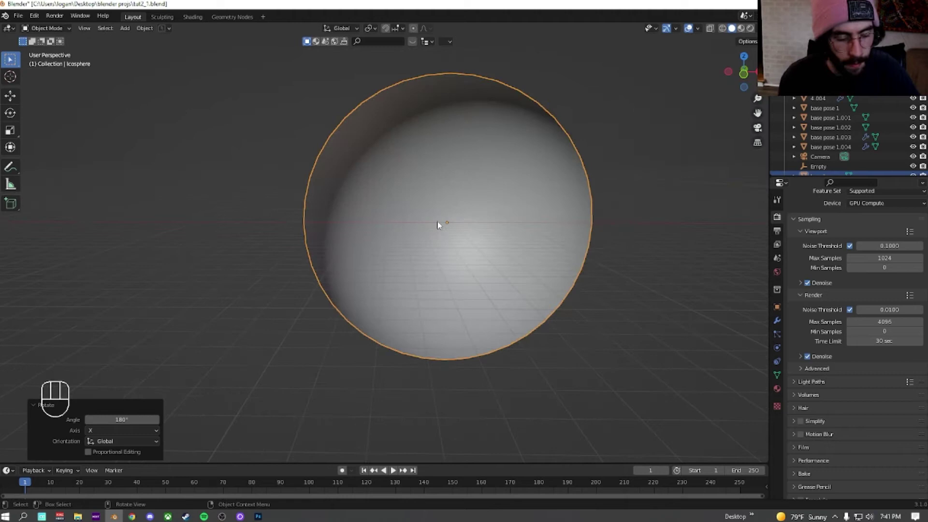
Snap the 3D cursor to the dome's centre and add a Plain Axes empty there
key("shift+s")
key("shift+s")
left_click_drag(422, 249, 424, 243)
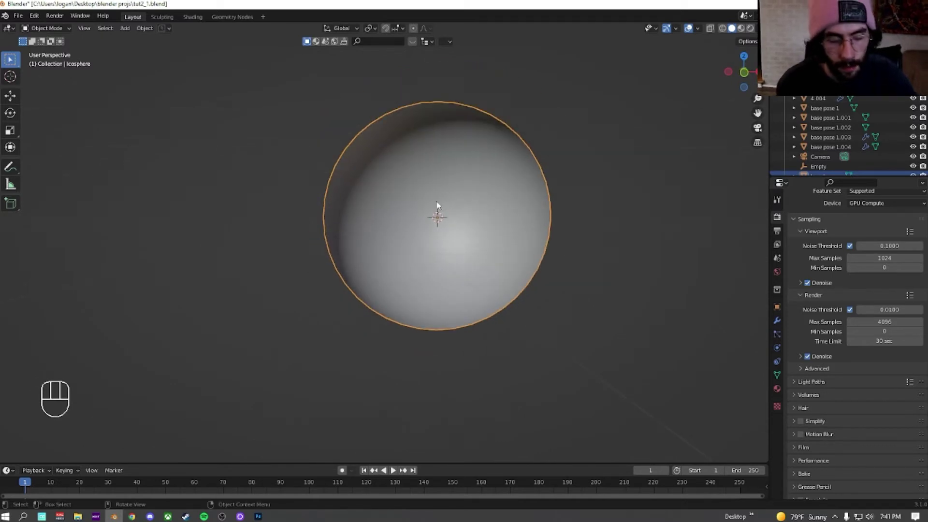
left_click(431, 178)
key("shift+a")
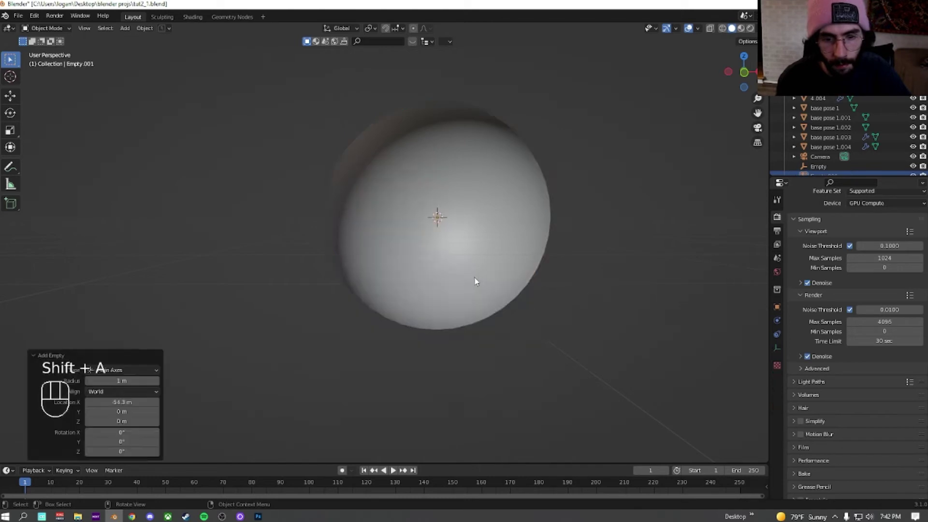
Enlarge the empty, then give the icosphere dome an Array modifier
key("s")
double_click(503, 159)
left_click(778, 323)
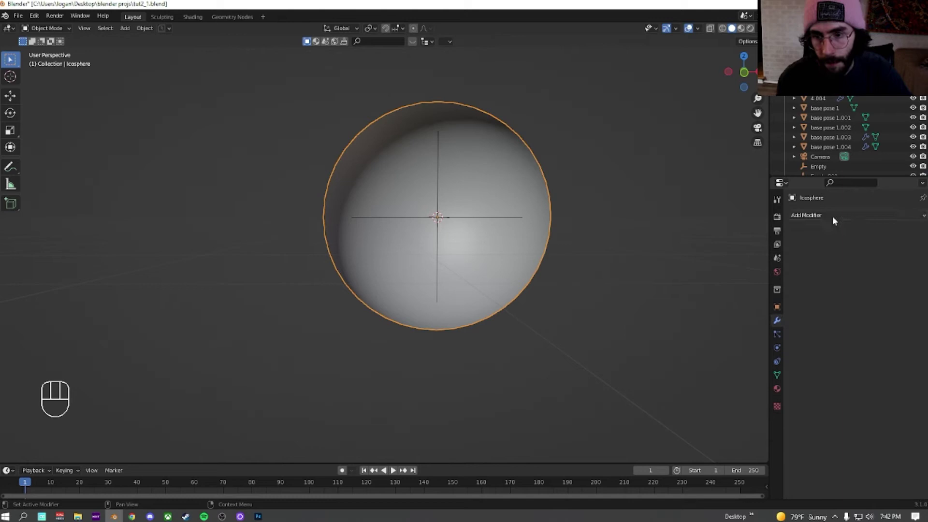
left_click_drag(831, 218, 751, 246)
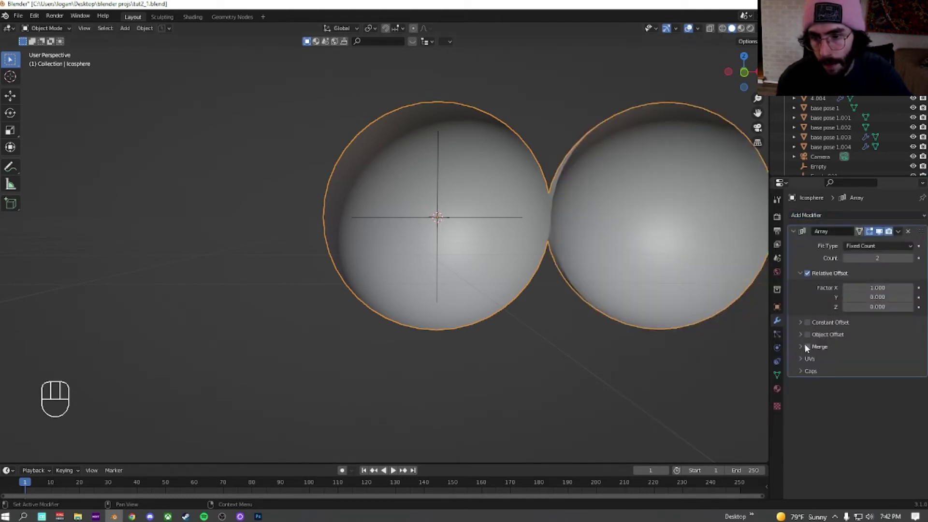
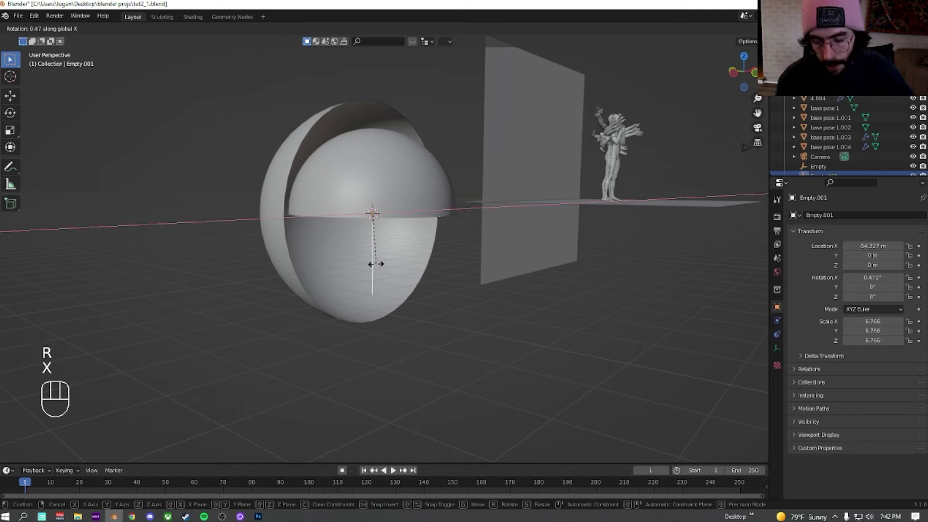
Rotate the empty 270° around the X axis to offset the array copies
key("KP_2")
key("KP_7")
key("KP_0")
left_click(378, 267)
middle_click(386, 249)
left_click_drag(311, 217, 371, 217)
Rescale the empty so the copies nest as concentric shells, then reselect the icosphere
key("s")
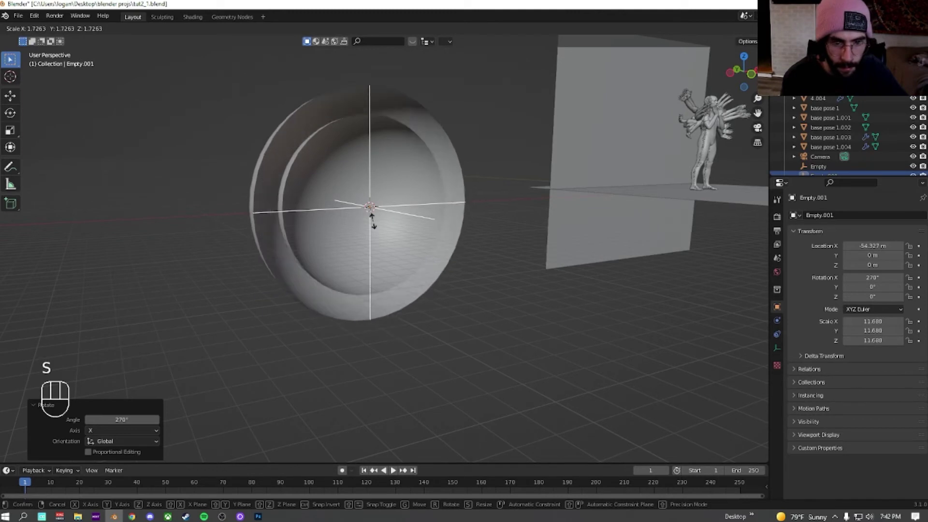
left_click(370, 220)
middle_click(358, 202)
left_click(436, 222)
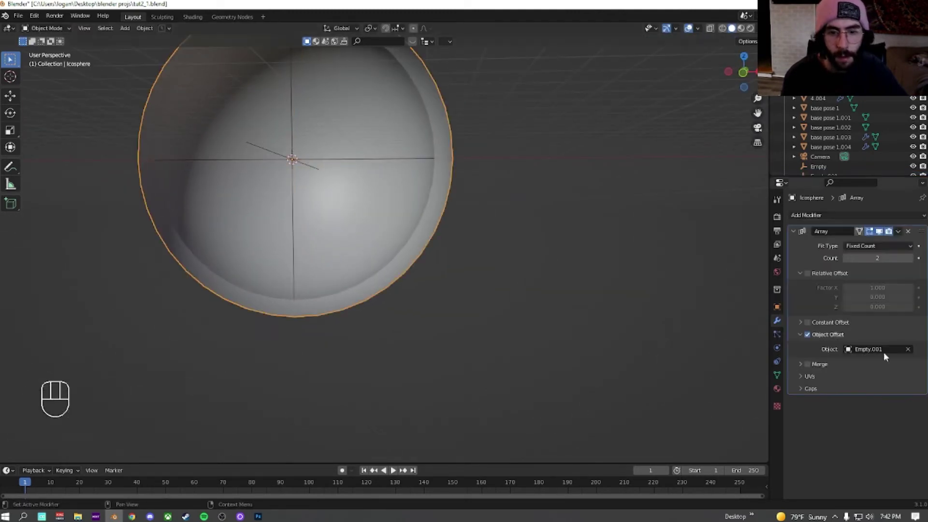
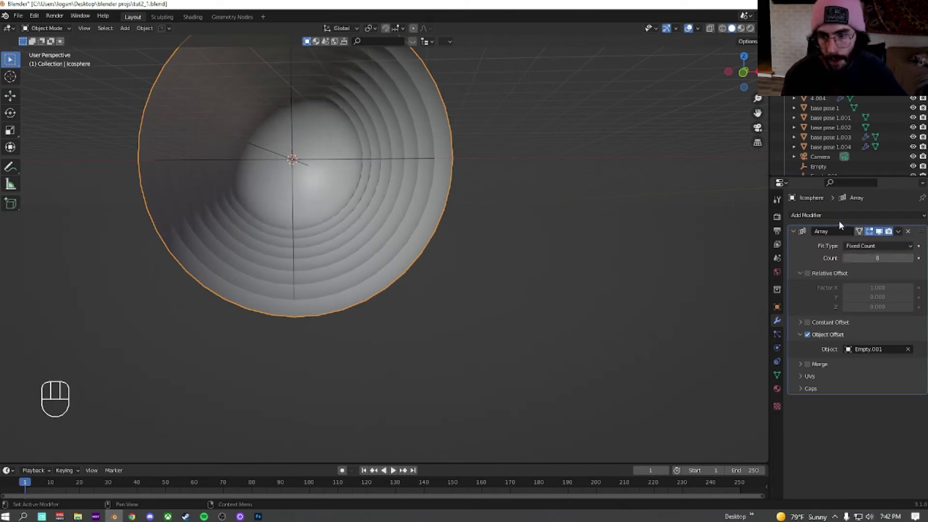
Add a Solidify modifier for shell thickness and tilt Empty.001 around the Y axis
left_click_drag(834, 221, 750, 382)
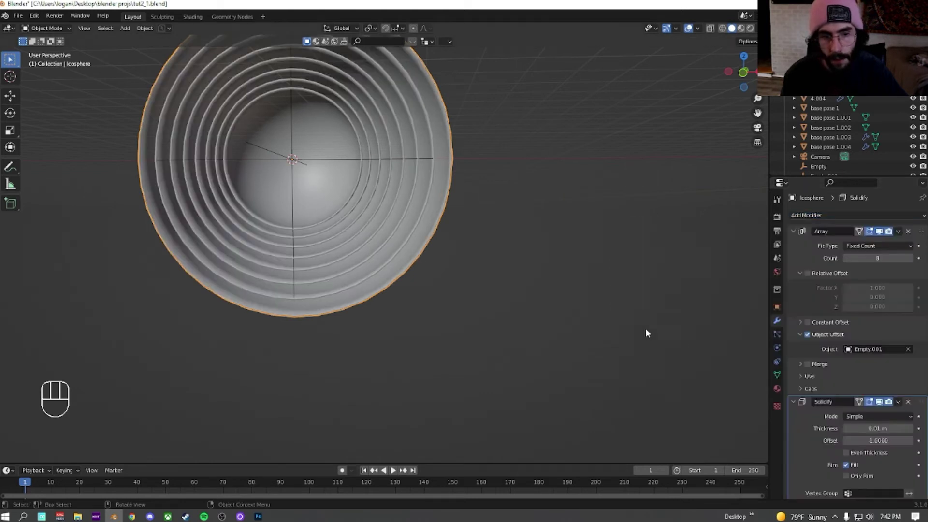
left_click_drag(345, 185, 405, 216)
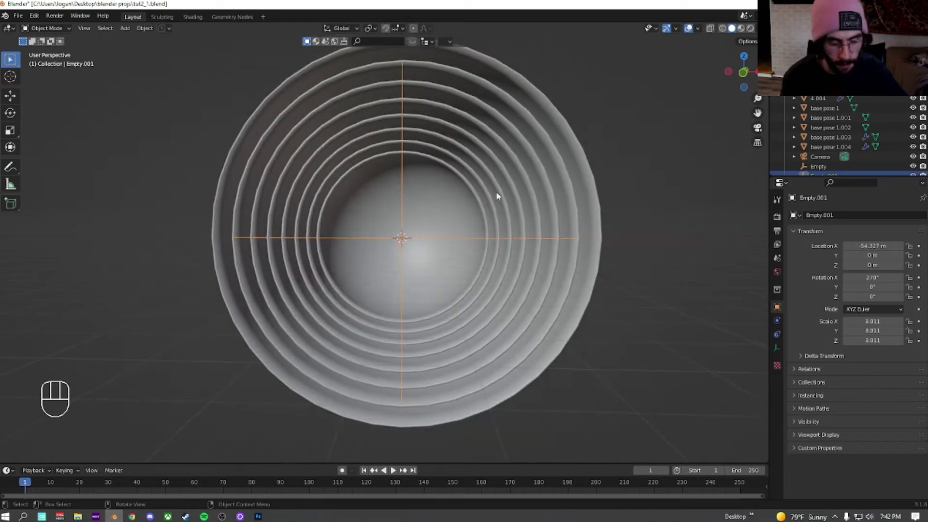
key("r")
key("y")
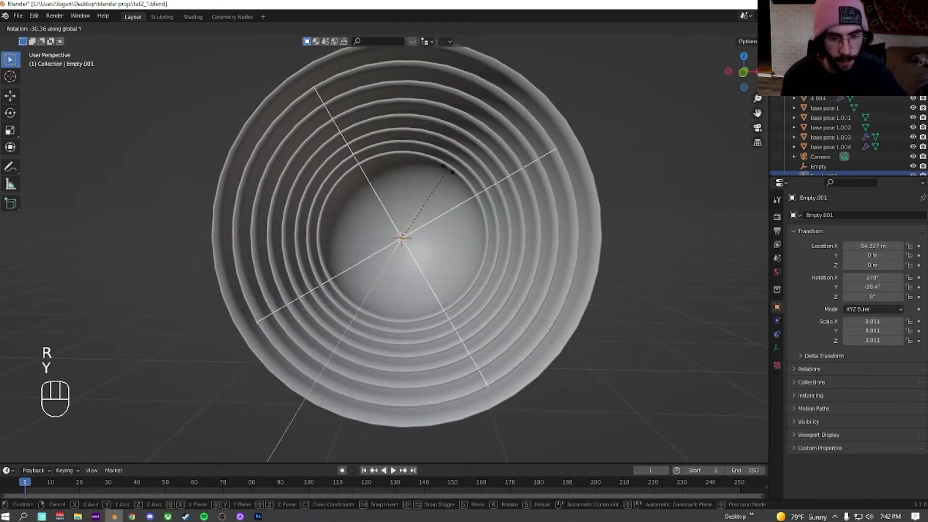
left_click(419, 156)
Rotate the empty around local X and with trackball rotation to twist the shells
key("r")
key("x")
key("x")
key("r")
key("r")
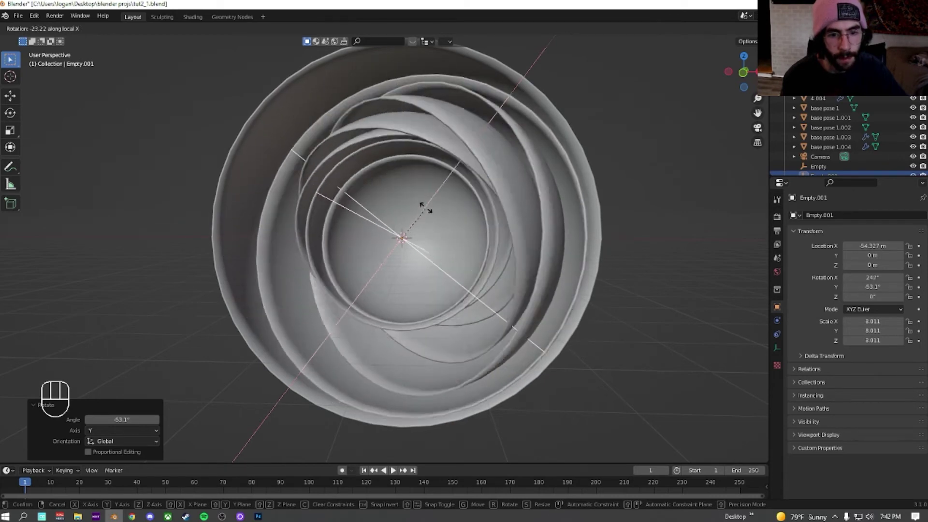
left_click(427, 213)
Free-rotate the empty once more so the shells fan into rose-like layers
key("r")
key("r")
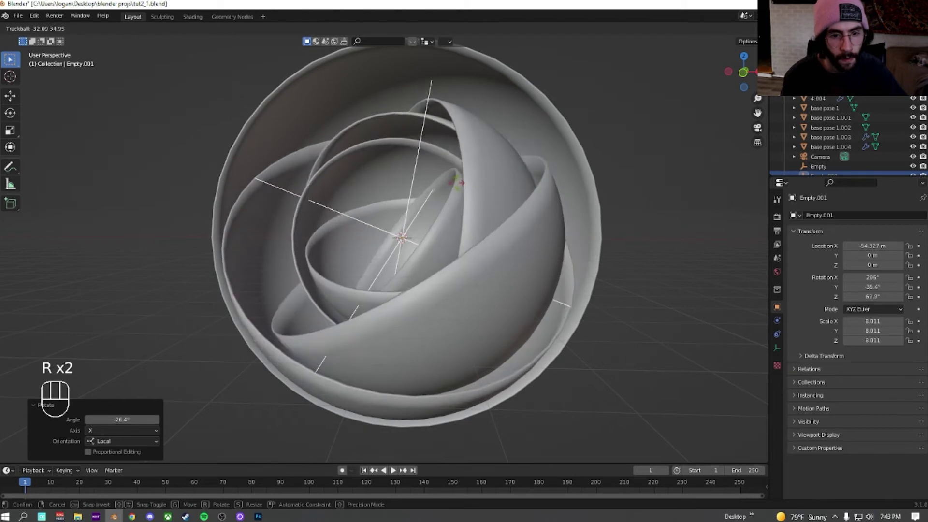
left_click(467, 194)
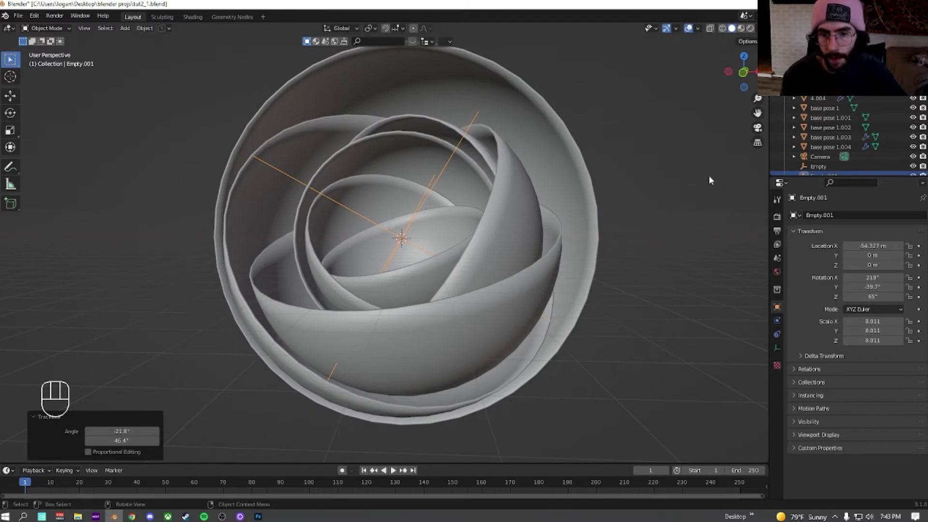
Apply the Mesh Effects Parametric preset to the icosphere, turning it into a perforated lattice shell
left_click(542, 232)
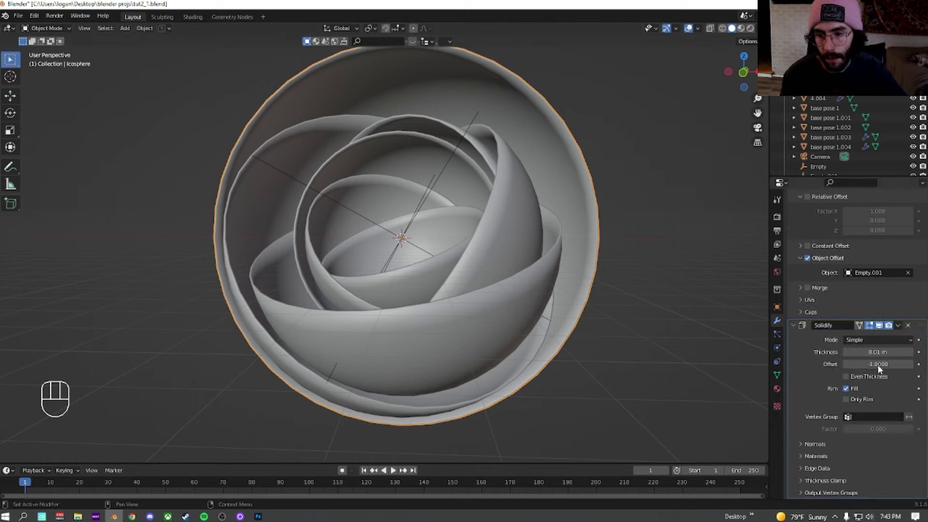
left_click(876, 399)
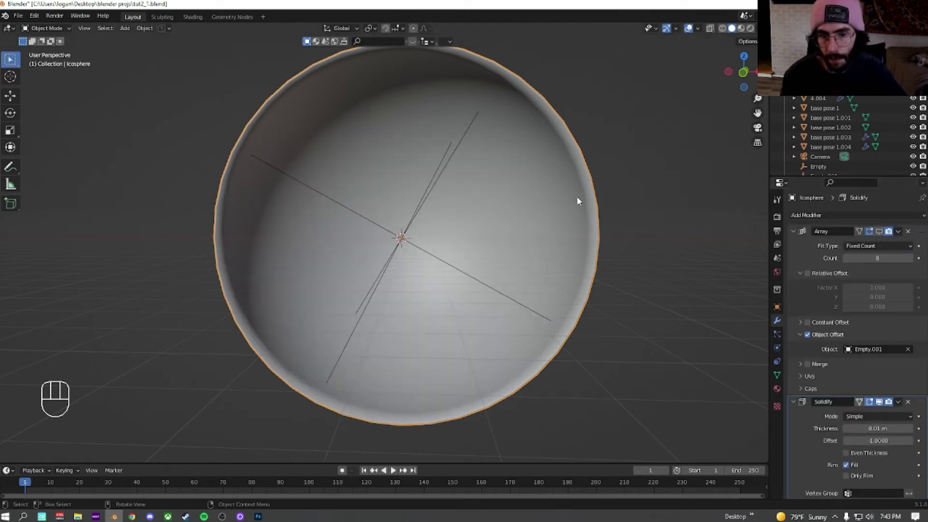
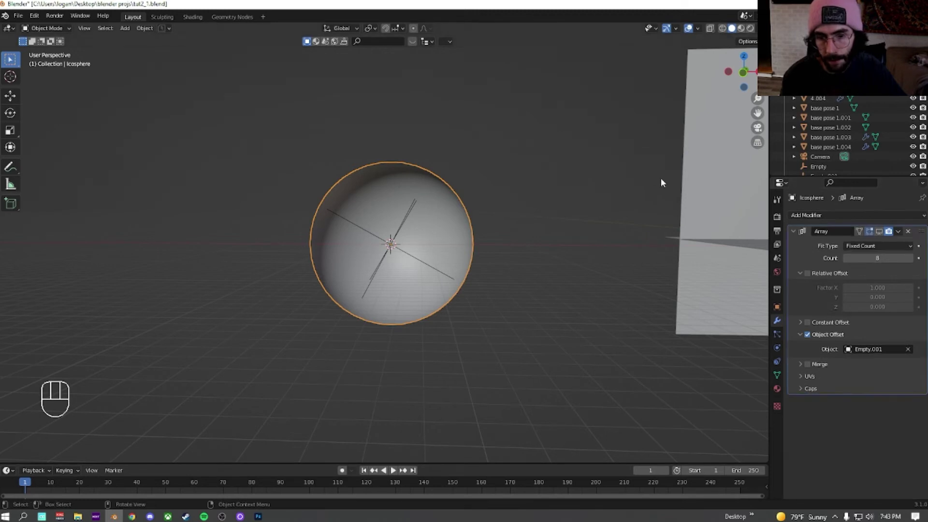
key("n")
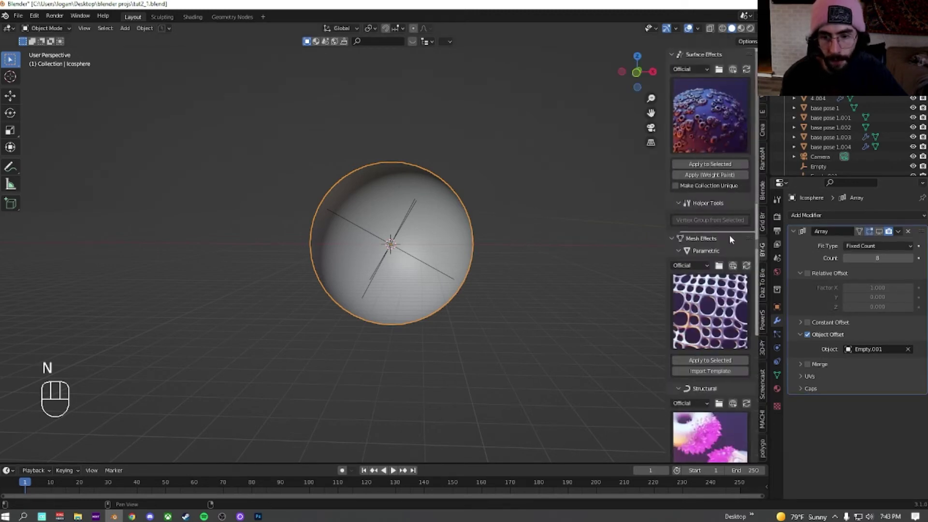
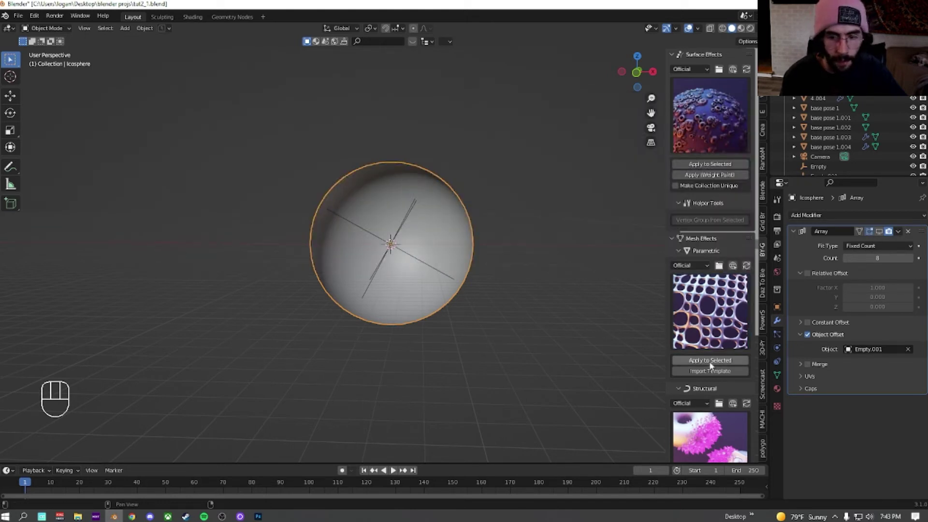
Add an Array modifier with Object Offset Empty.001, Relative Offset off and Count 8
left_click_drag(356, 269, 435, 262)
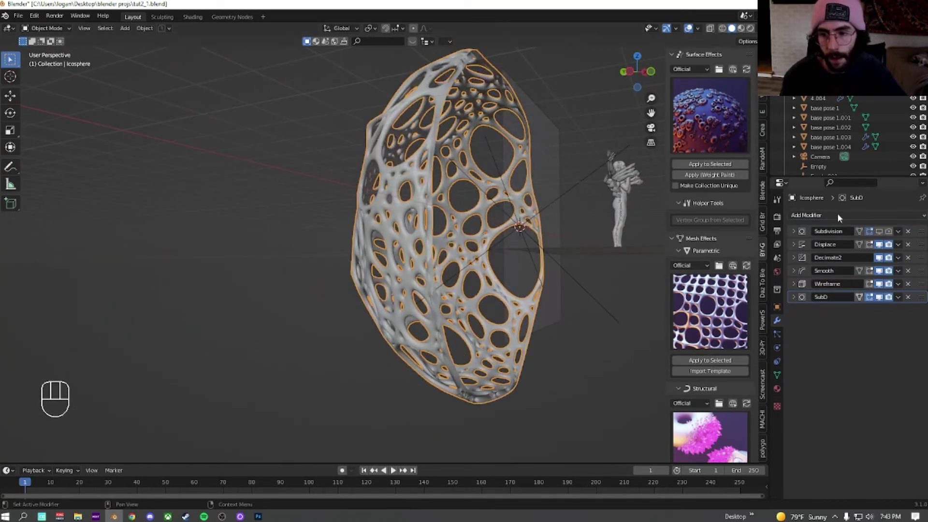
left_click_drag(824, 218, 728, 243)
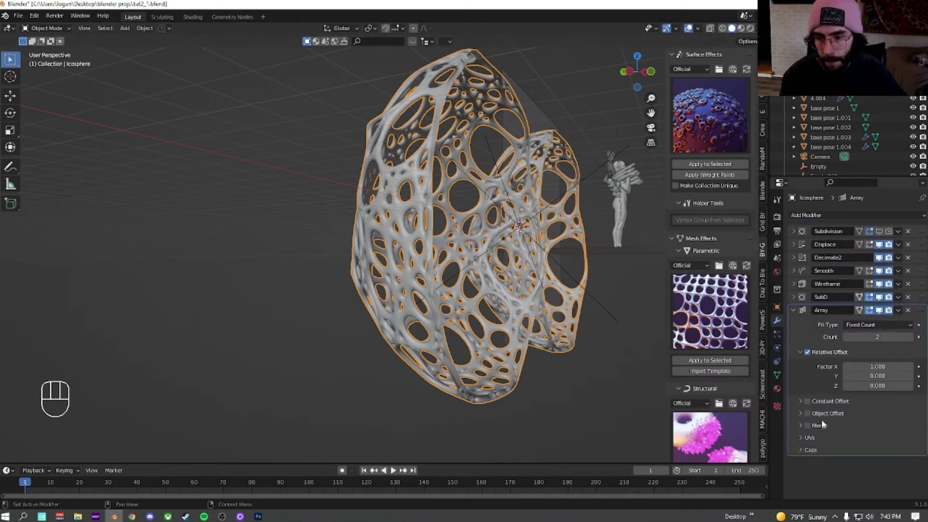
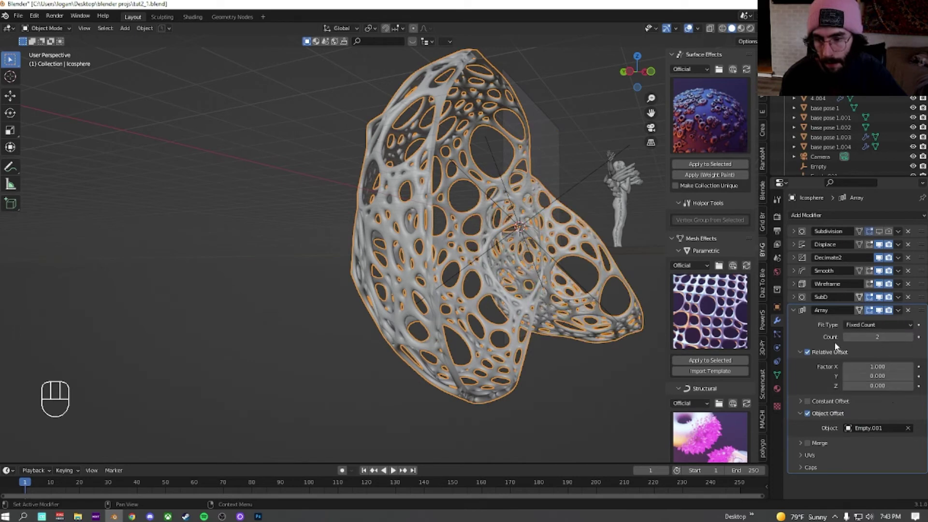
left_click(808, 352)
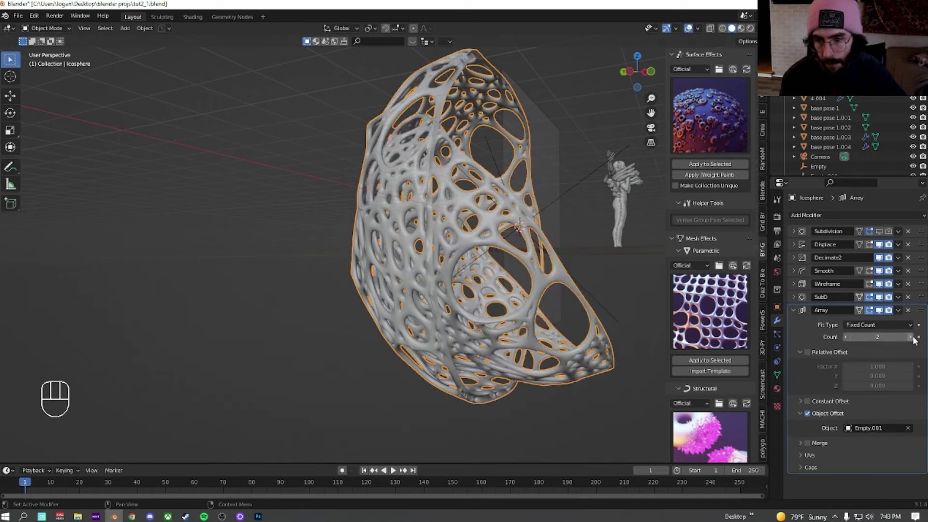
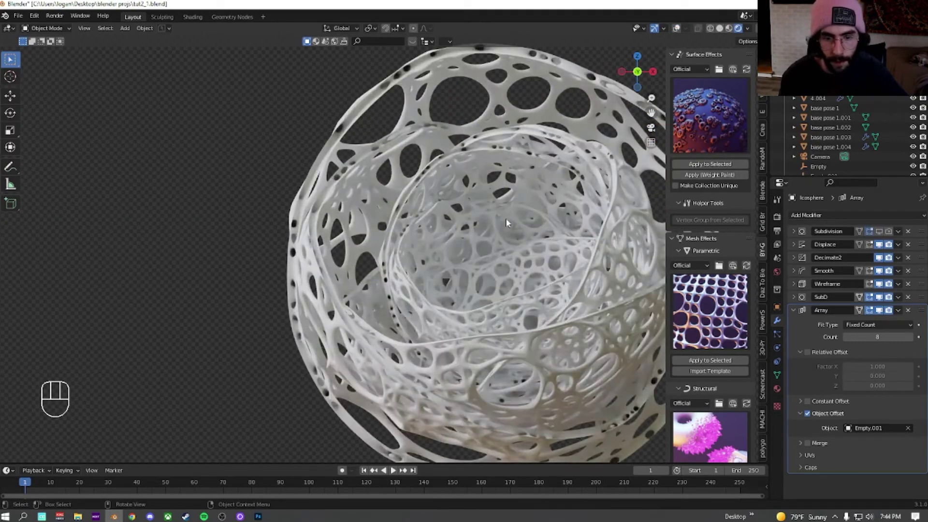
In solid shading, select Empty.001 and move it from the top view
left_click(513, 251)
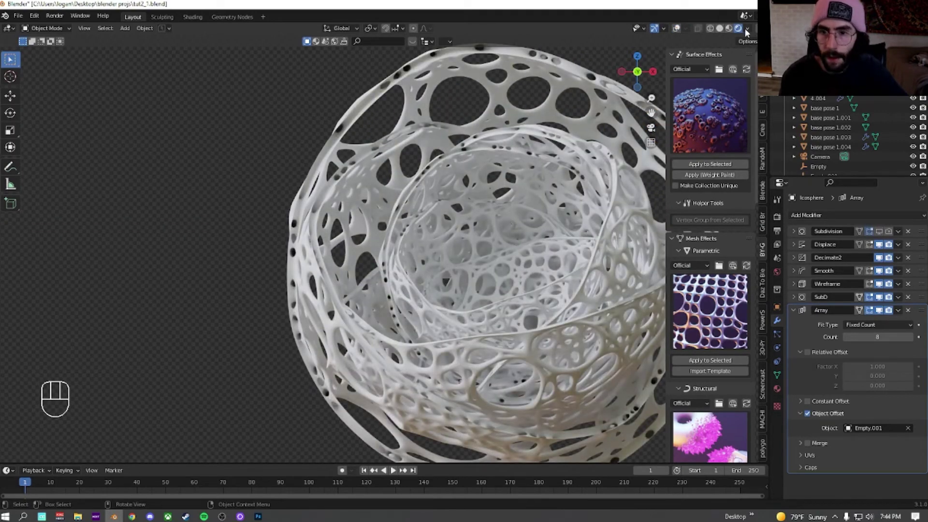
left_click(692, 32)
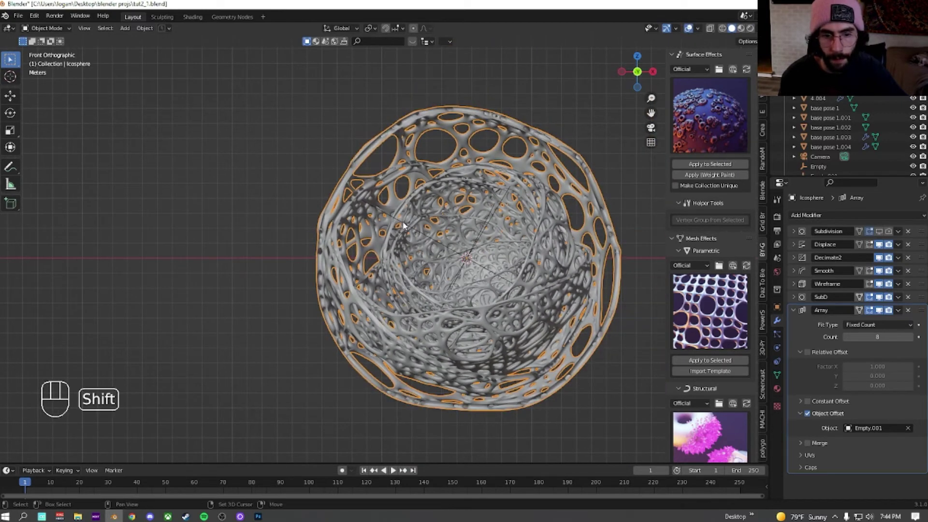
left_click(404, 224)
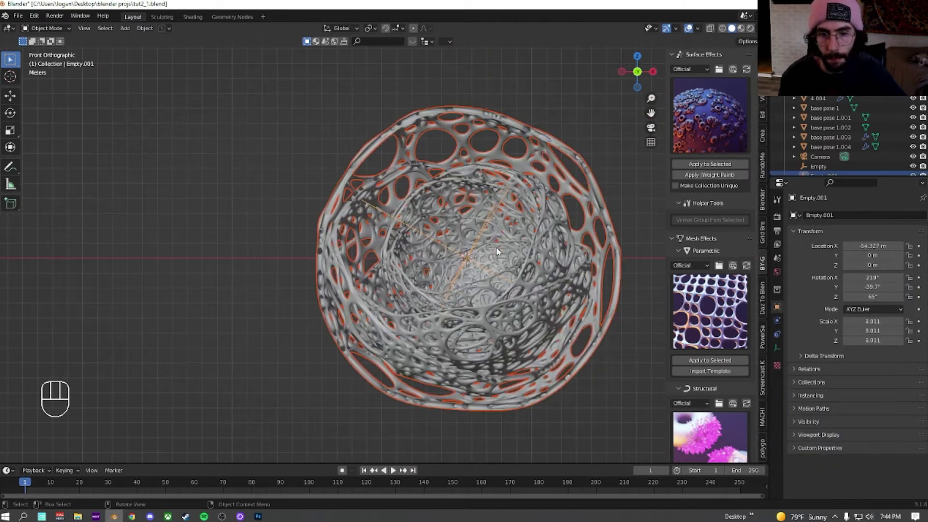
key("KP_7")
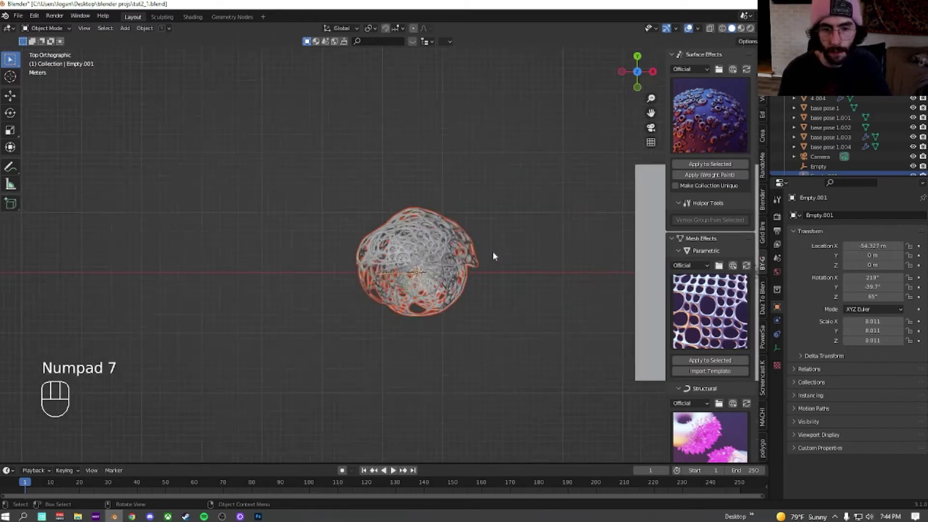
key("g")
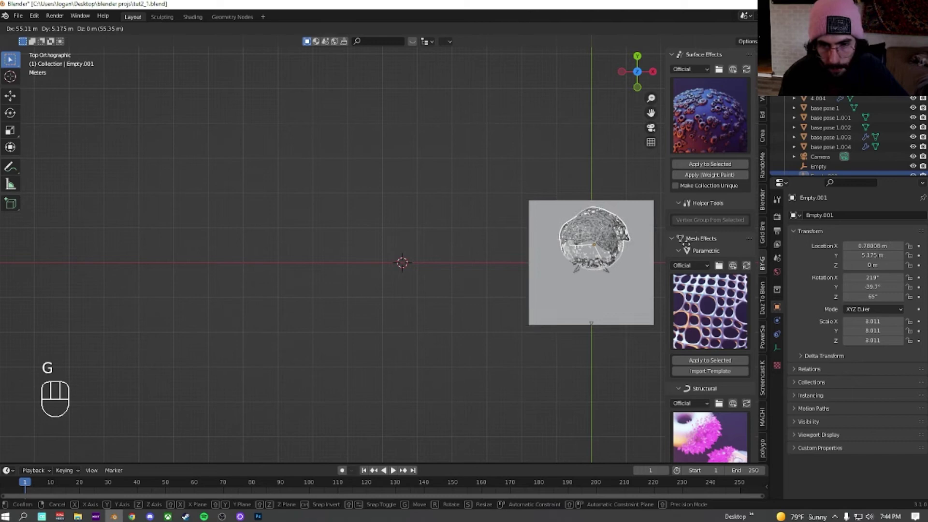
From the camera view, move the empty upward so the shells fan out behind the figure
key("KP_0")
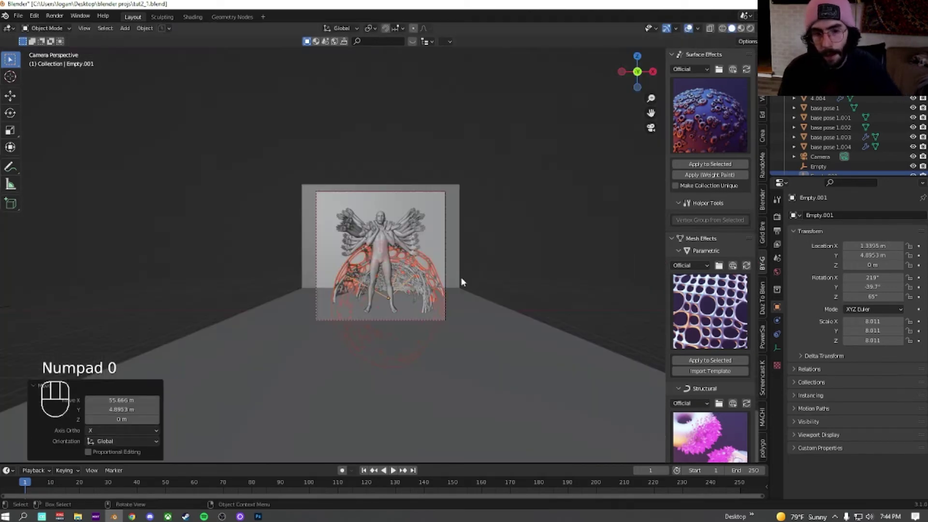
key("g")
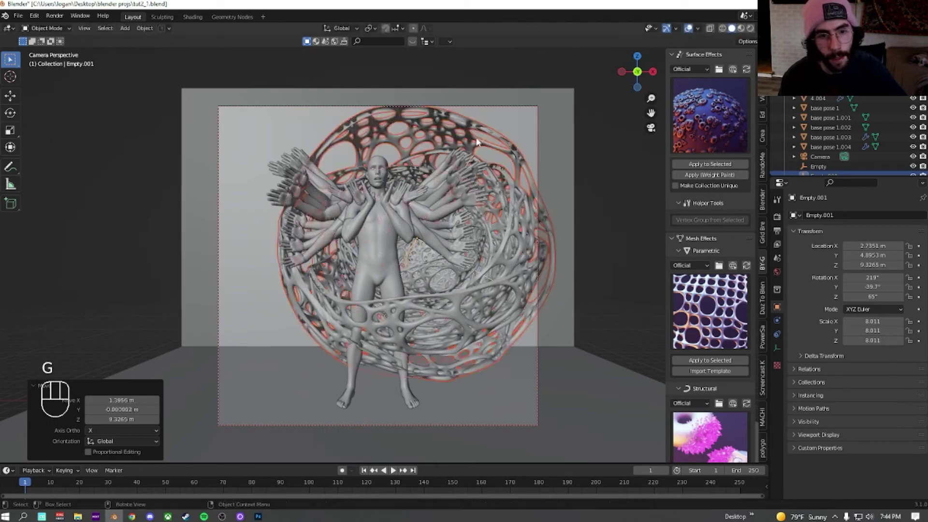
key("g")
key("y")
Select the backdrop plane and shift it along the Y axis
left_click_drag(476, 154, 477, 150)
key("g")
key("y")
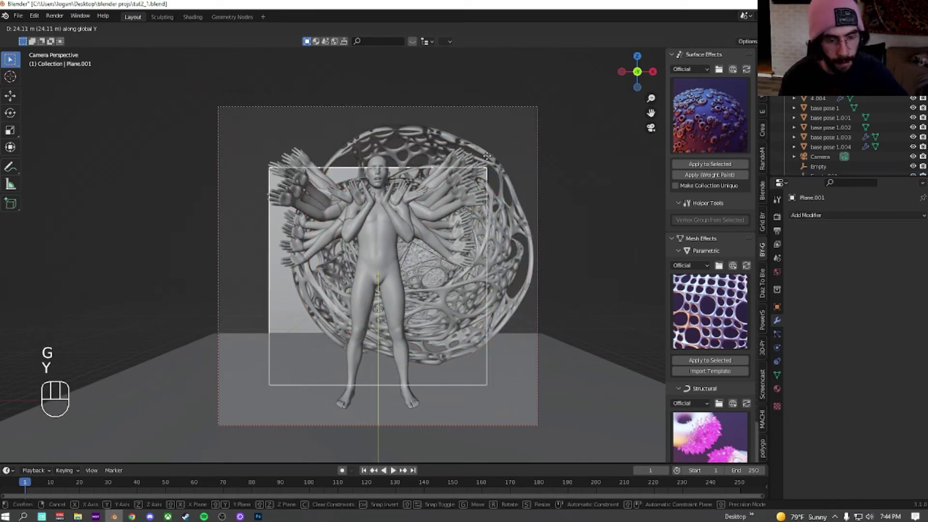
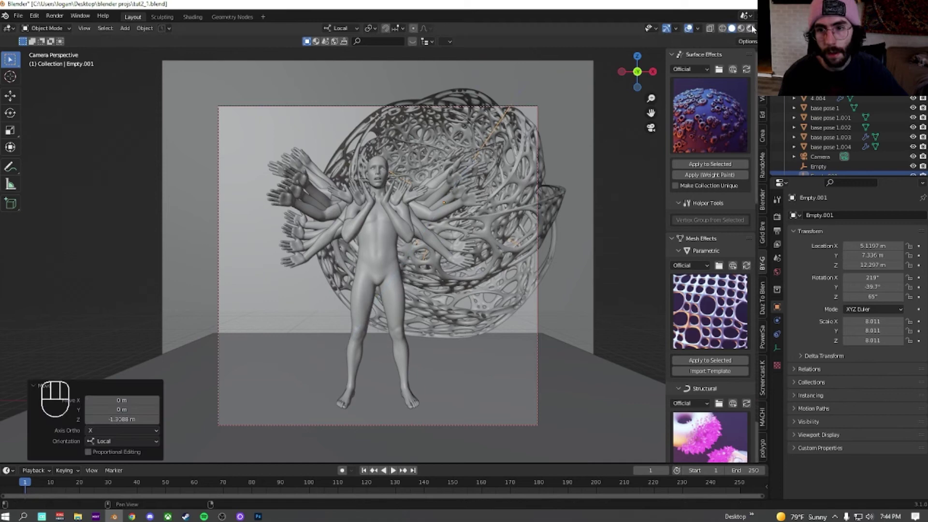
Lower the Wireframe modifier thickness from 0.05 m to about 0.01667 m, previewed in rendered shading
left_click(750, 32)
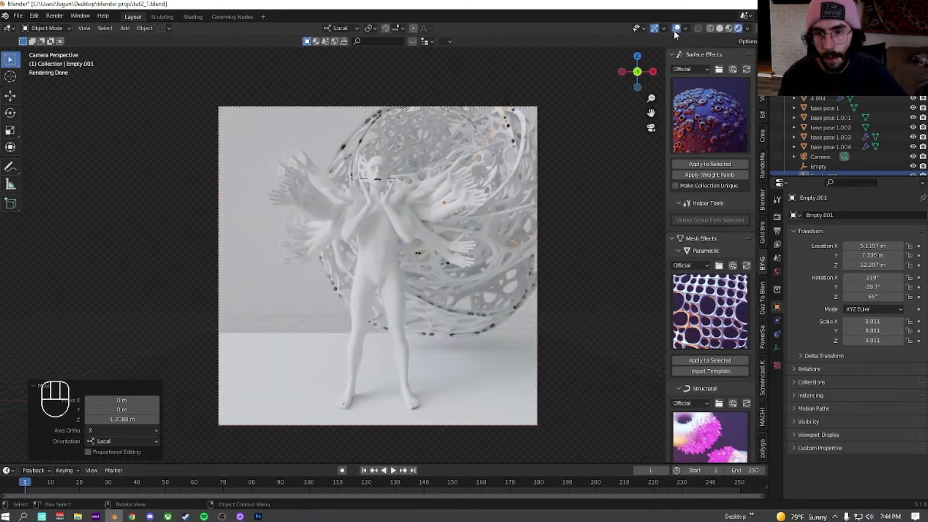
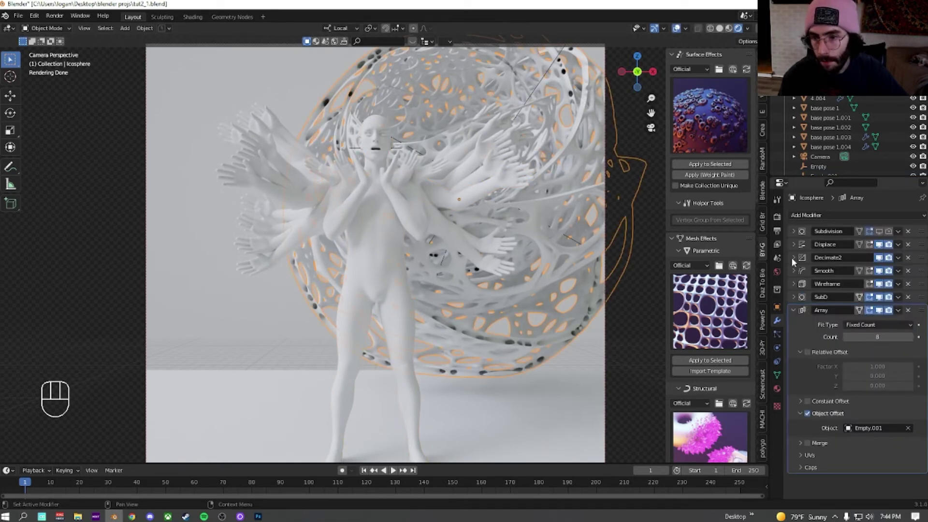
left_click(795, 286)
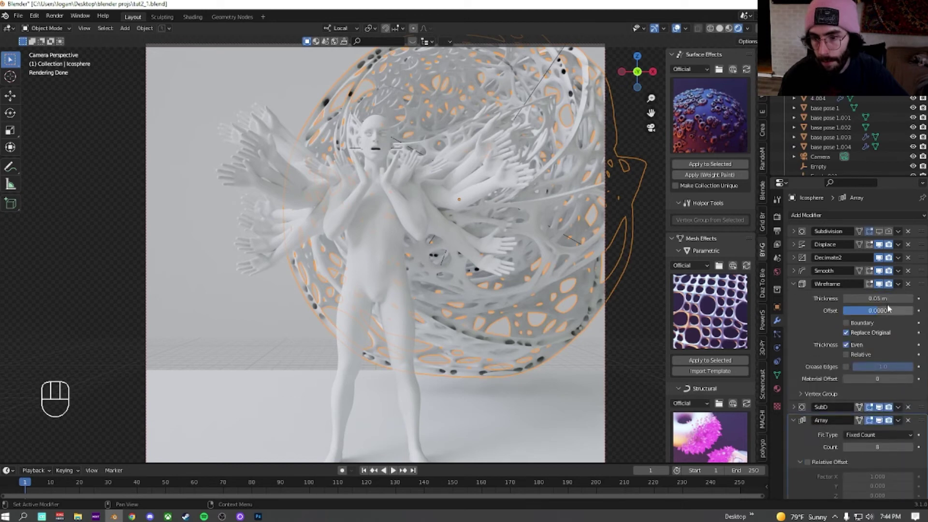
left_click(877, 268)
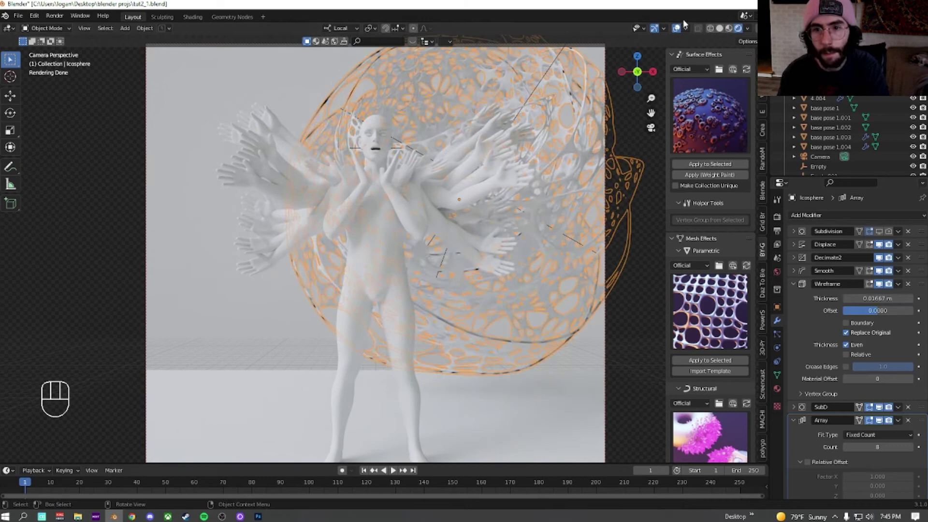
left_click(877, 268)
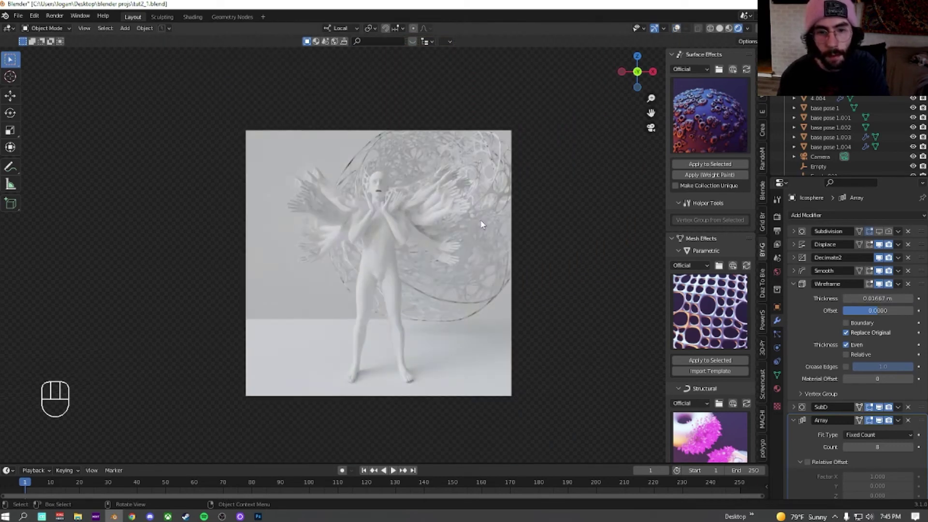
left_click(876, 269)
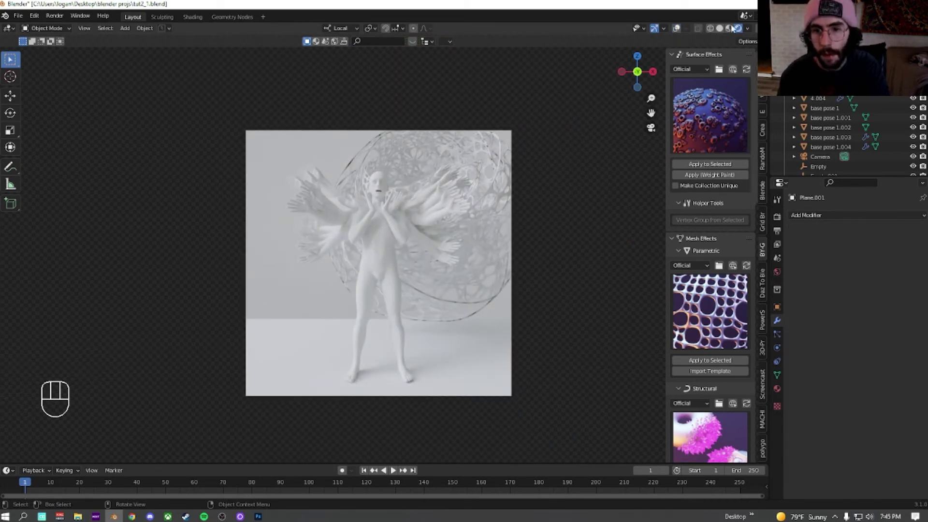
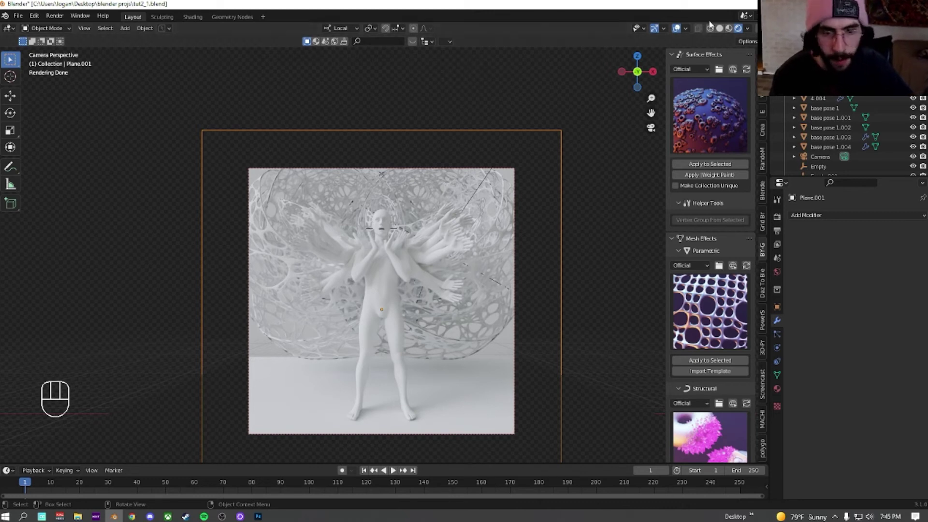
Add a scaled-down Torus and snap the 3D cursor to the empty at the figure's centre
key("shift+a")
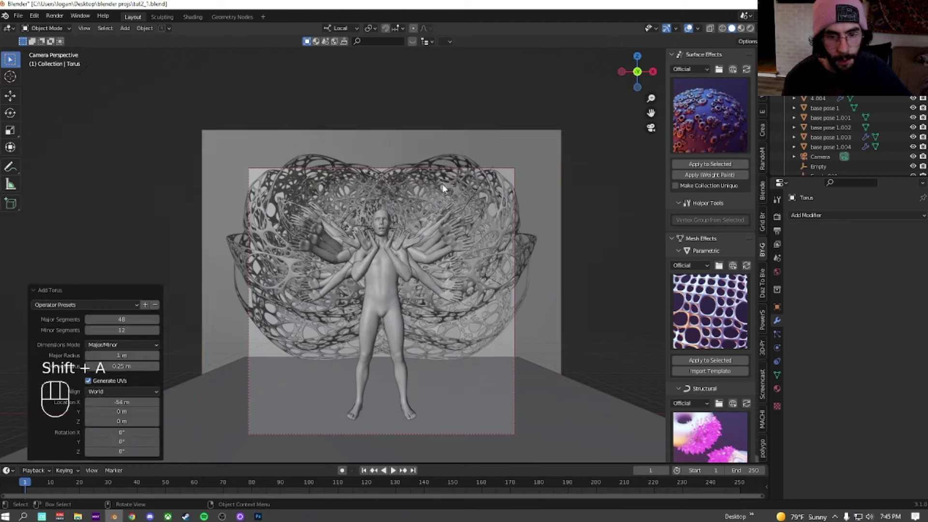
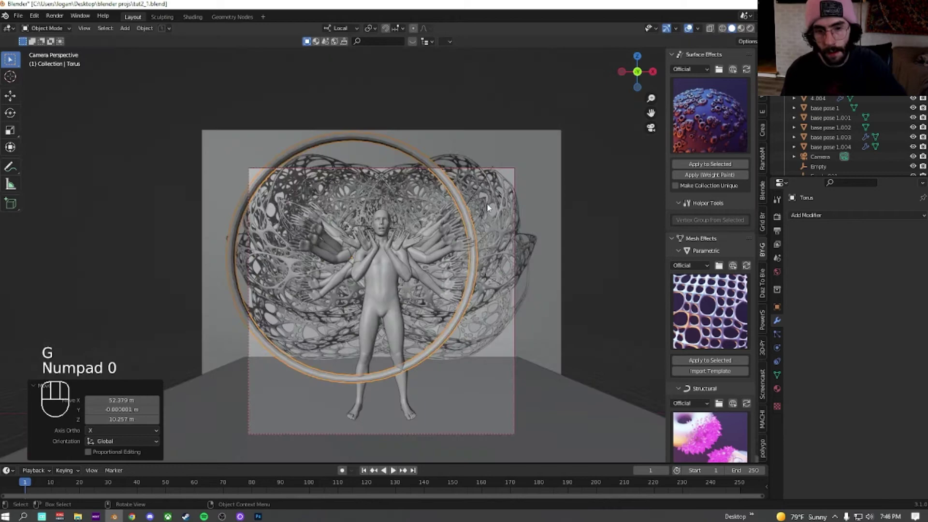
left_click(393, 261)
left_click(376, 156)
left_click(824, 120)
key("shift+s")
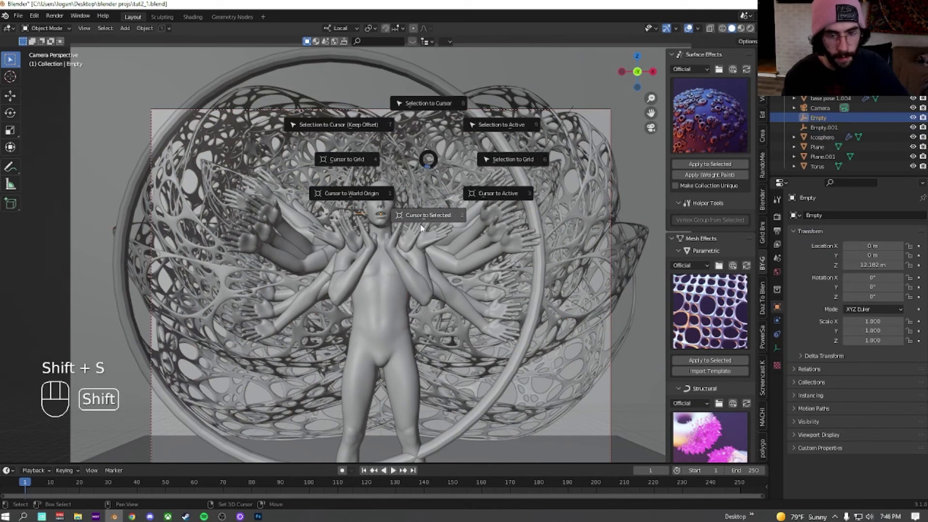
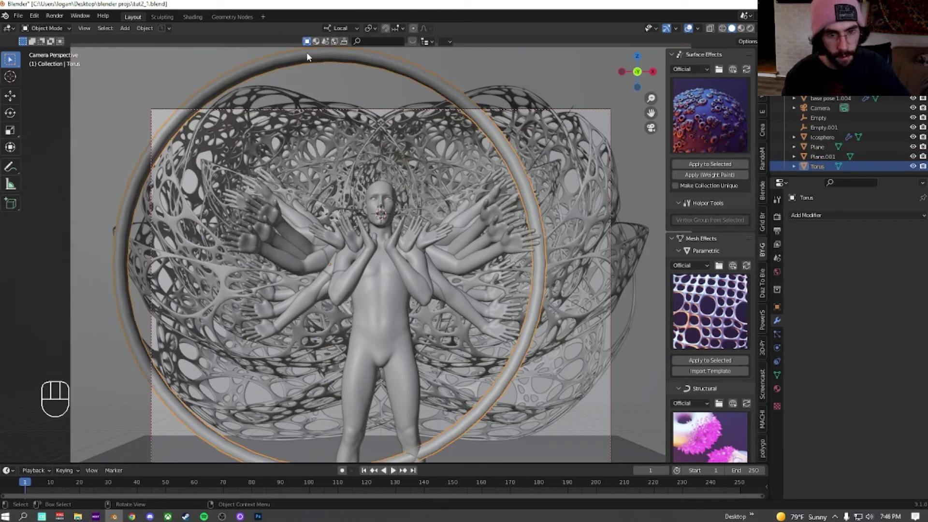
Move the torus so it rings the figure's upper body
key("g")
left_click(335, 72)
key("g")
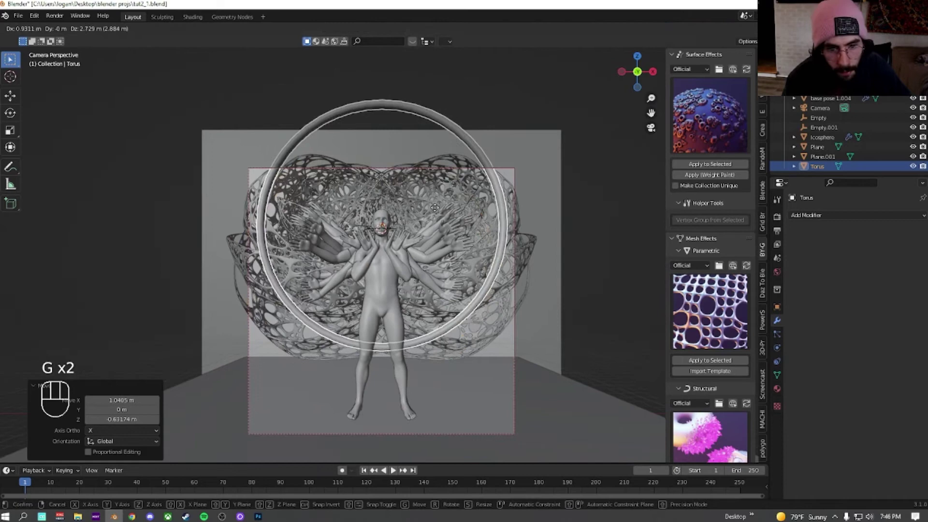
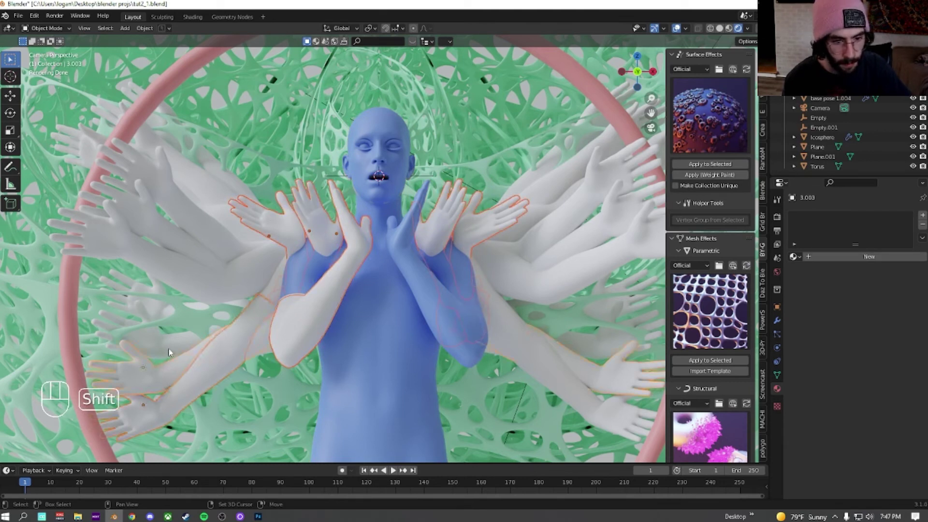
Link the blue body's skin material onto the first selected pale arm pieces via Ctrl+L
left_click(149, 221)
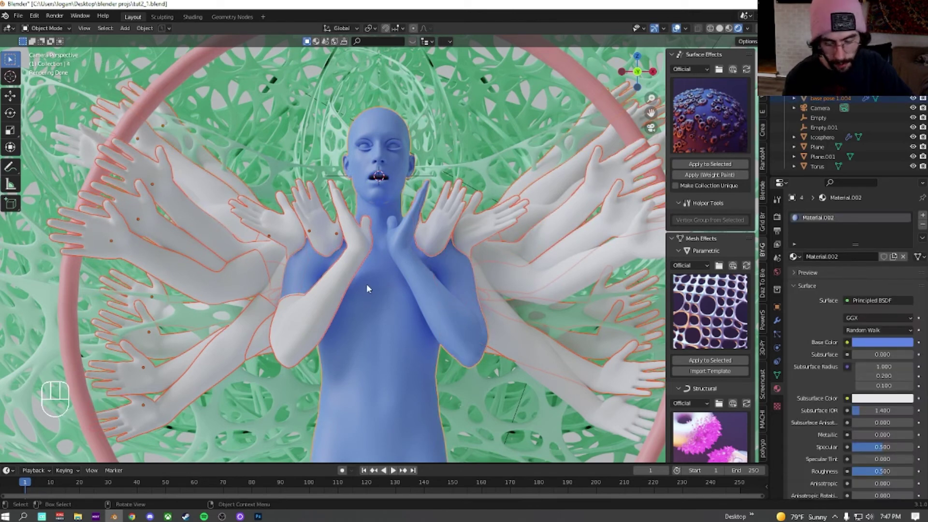
key("ctrl+l")
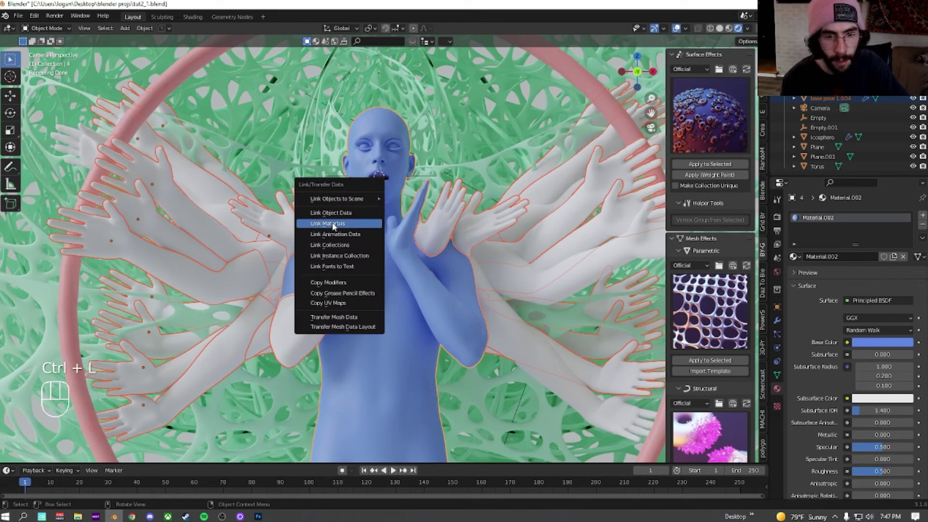
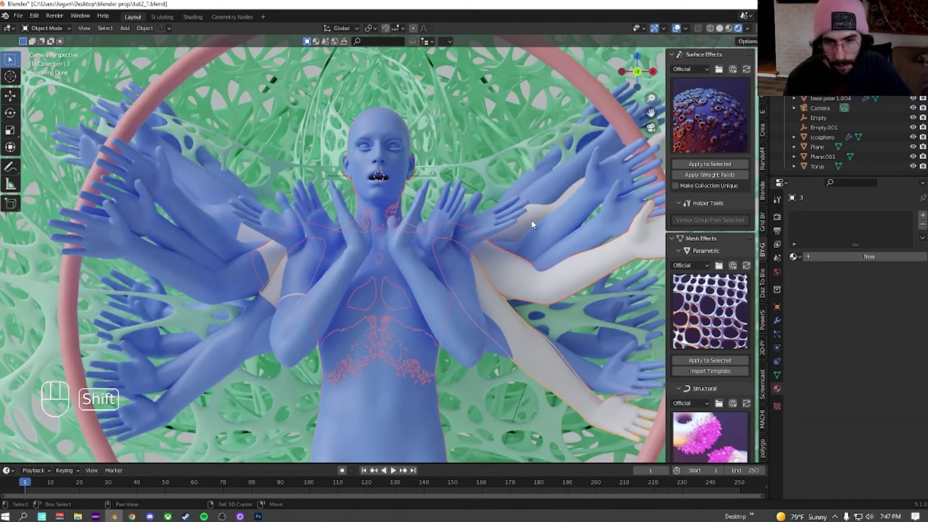
left_click(375, 414)
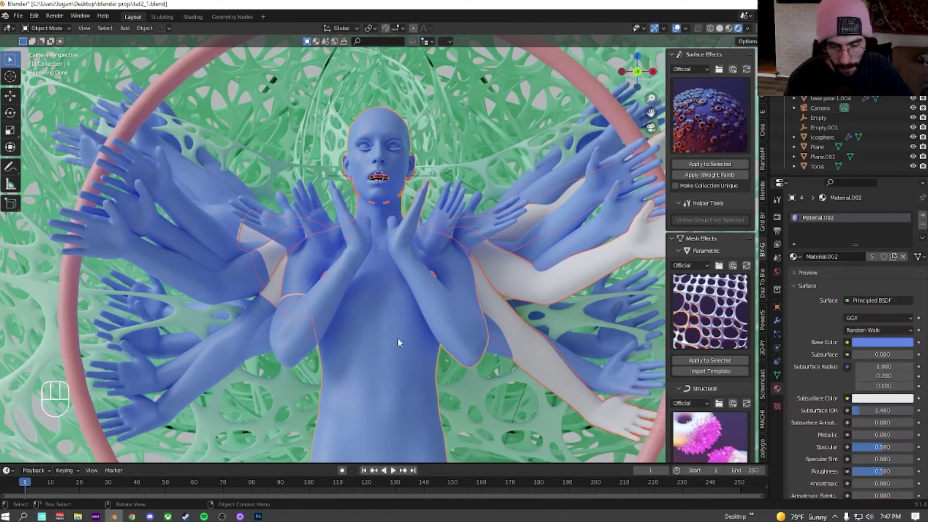
key("ctrl+l")
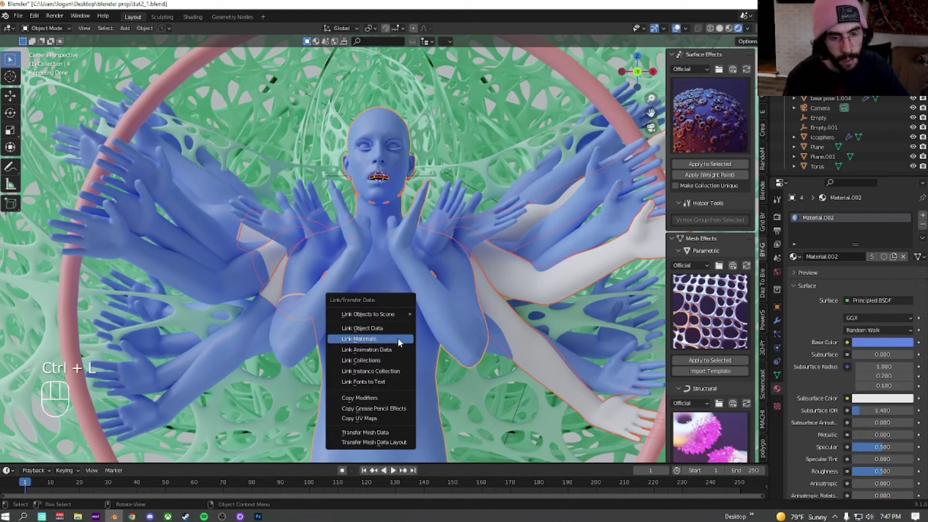
double_click(272, 266)
Link the body's blue material onto two more pale arm pieces and the band around the arm
left_click(241, 235)
left_click(240, 233)
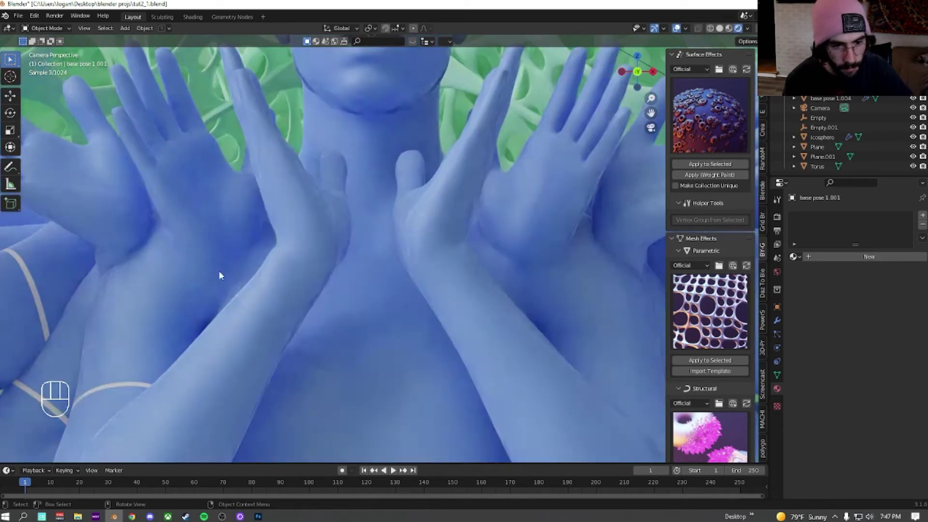
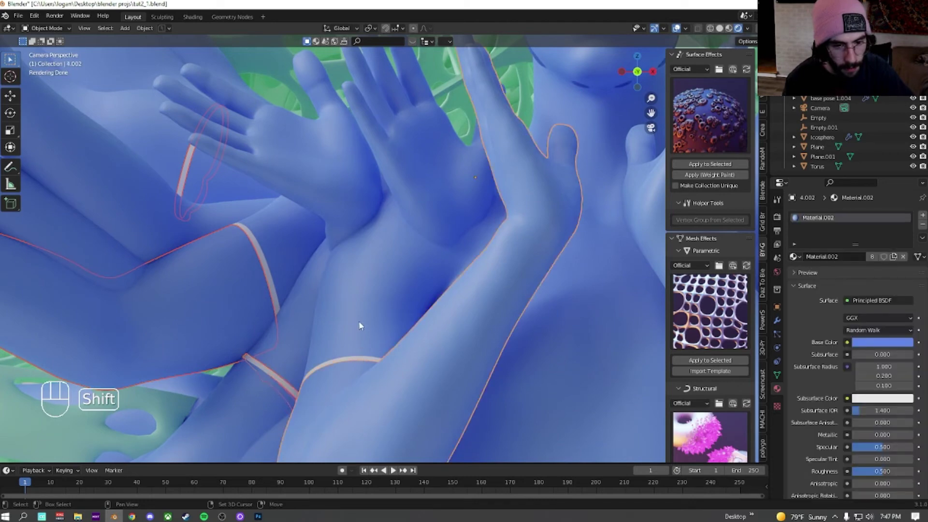
left_click(364, 292)
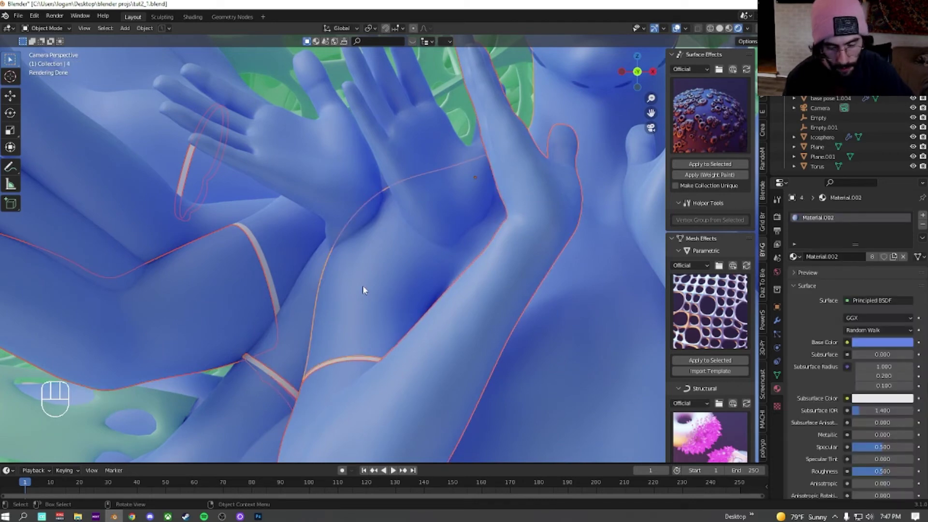
key("ctrl+l")
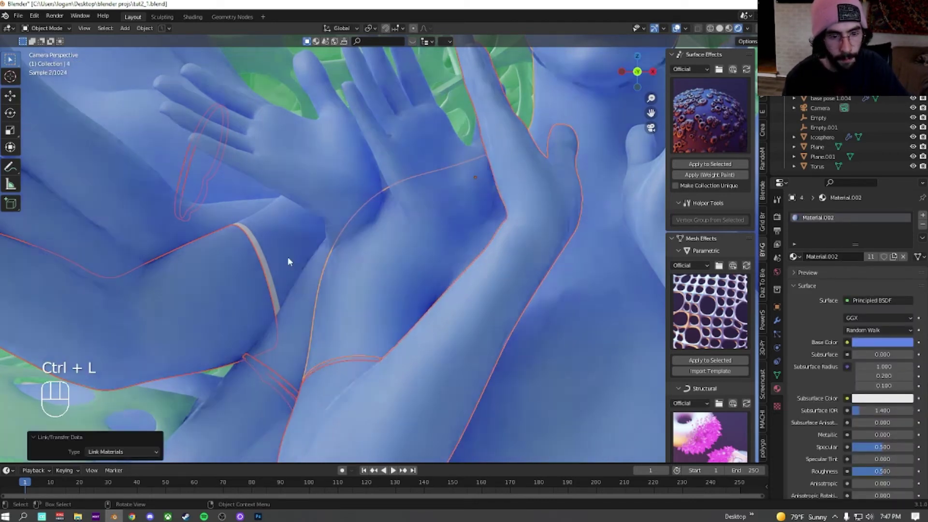
left_click(270, 270)
left_click(278, 257)
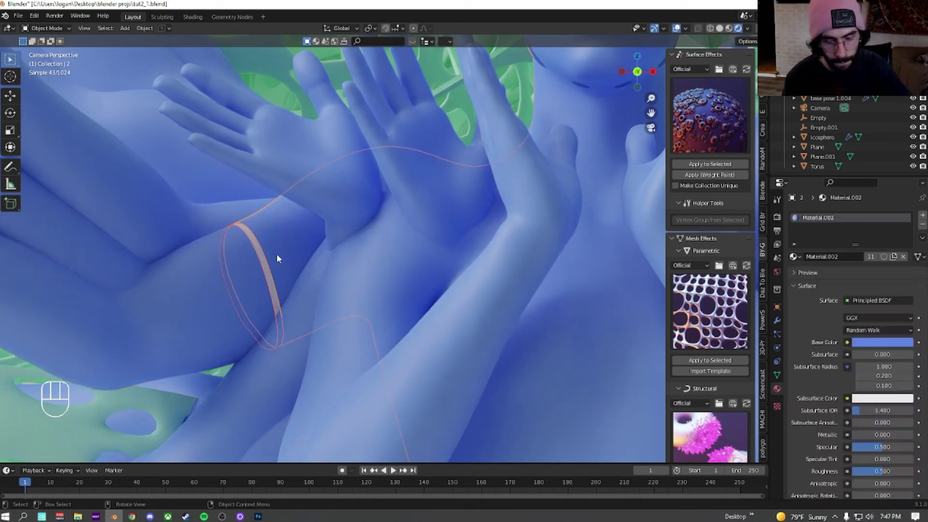
key("ctrl+l")
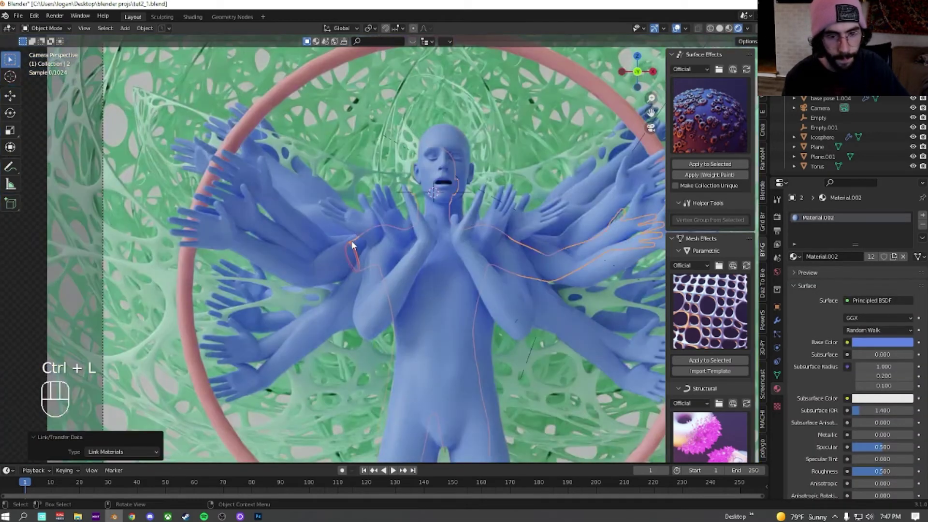
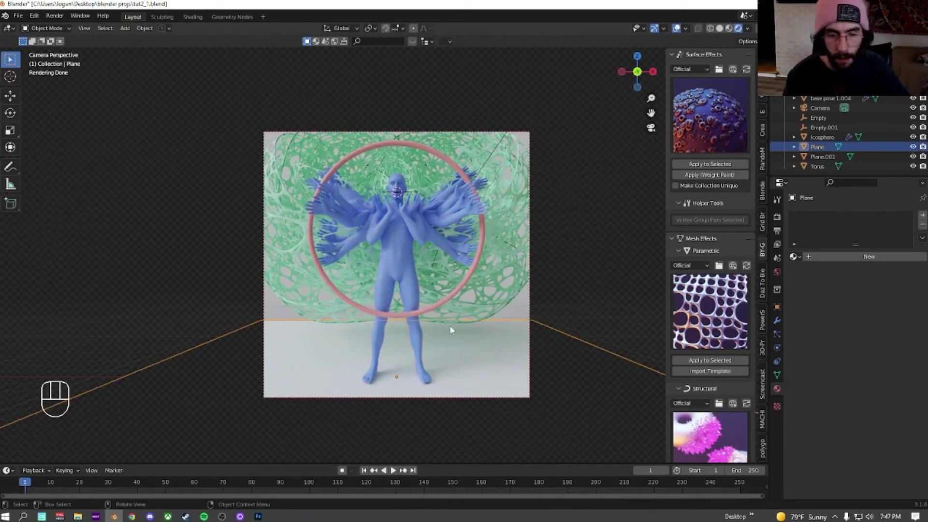
Isolate the ground plane in solid shading, select all its faces and subdivide them
left_click(719, 30)
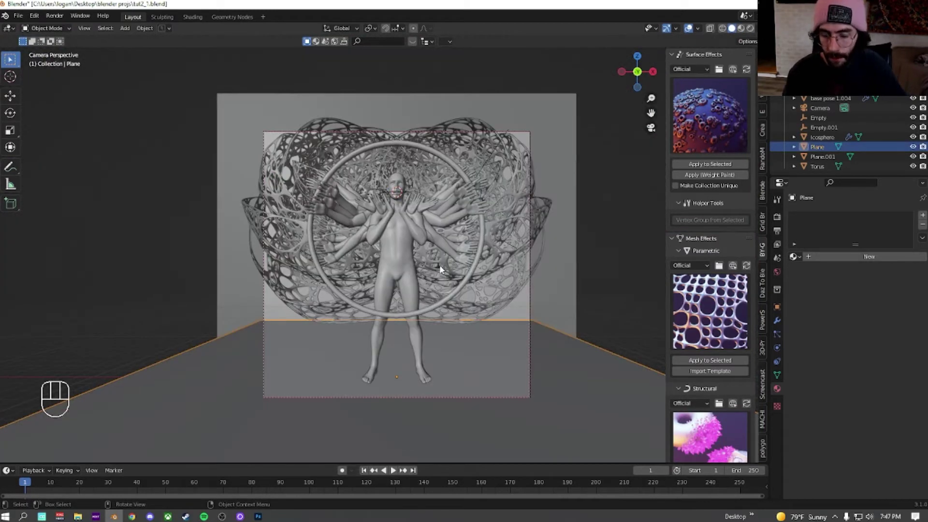
key("KP_Divide")
left_click_drag(475, 260, 468, 288)
key("Tab")
key("shift+a")
left_click(343, 222)
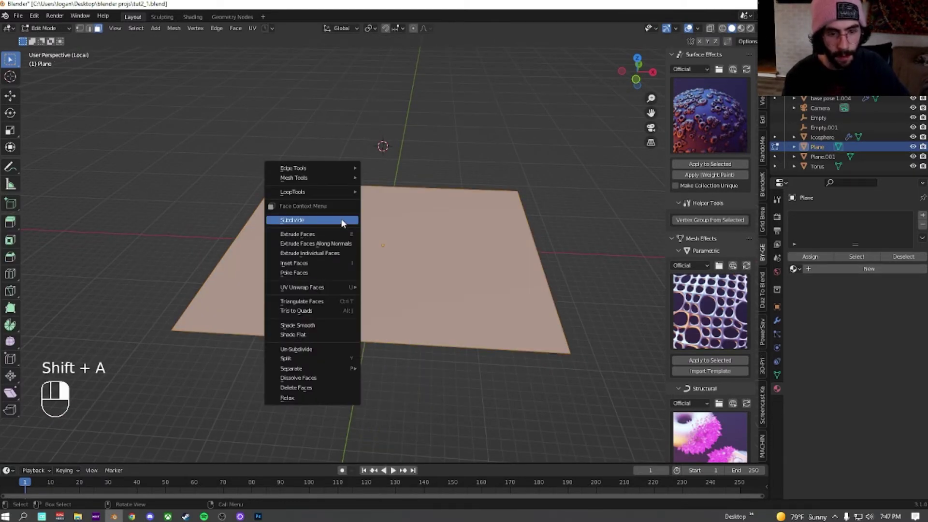
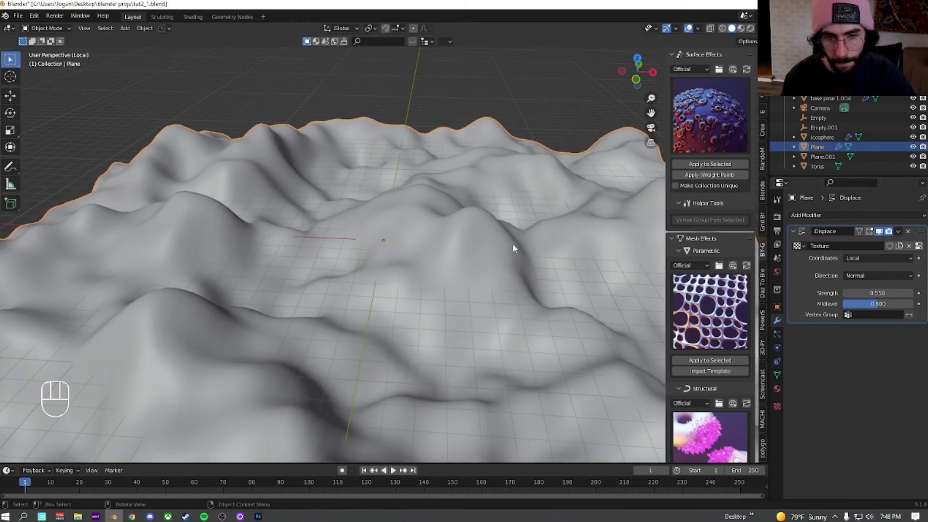
From the camera view, lower the terrain vertically and bring the rest of the scene back
key("KP_0")
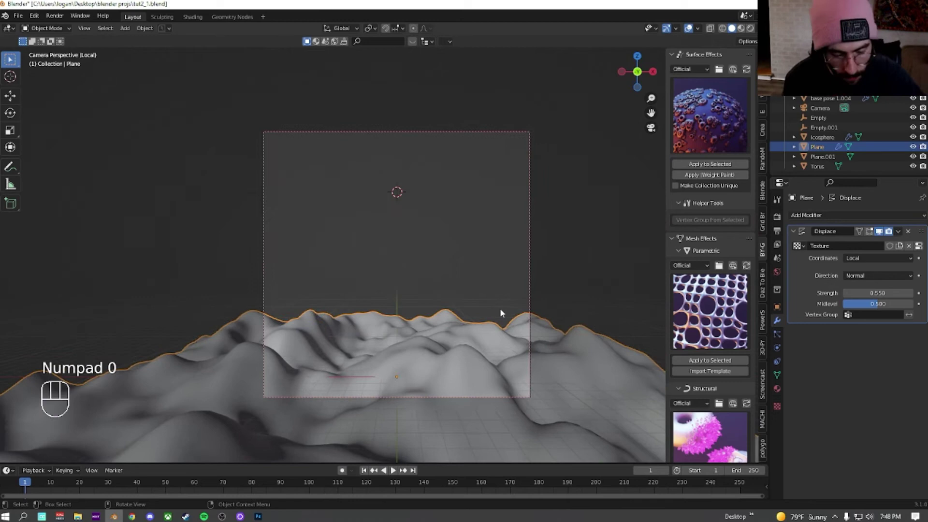
key("g")
key("z")
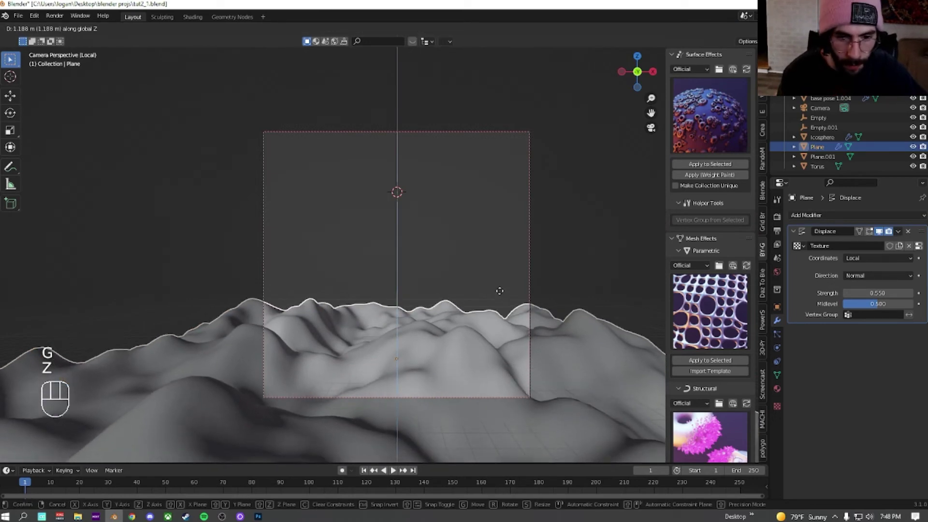
left_click(500, 293)
key("KP_Divide")
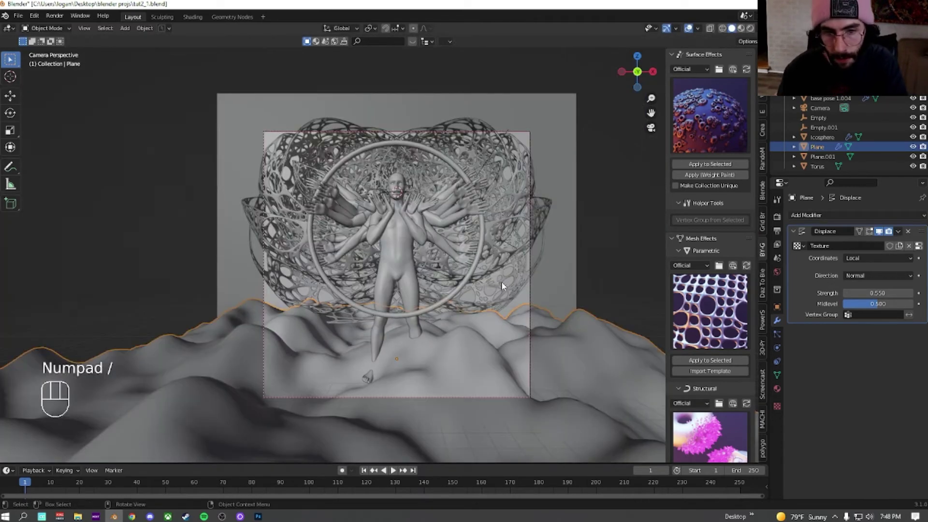
left_click(437, 357)
left_click(428, 360)
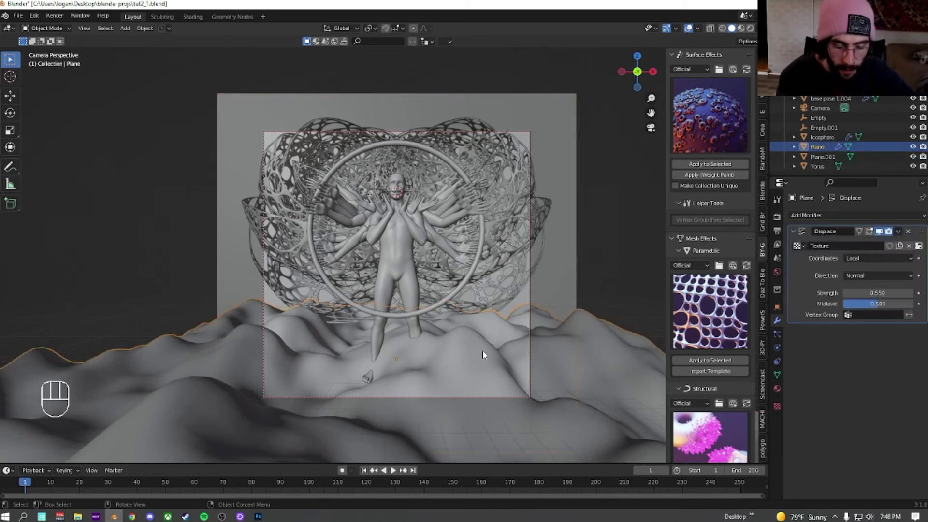
Shift the terrain in depth, reposition it again and shrink it so the figure stands among the hills
key("g")
key("y")
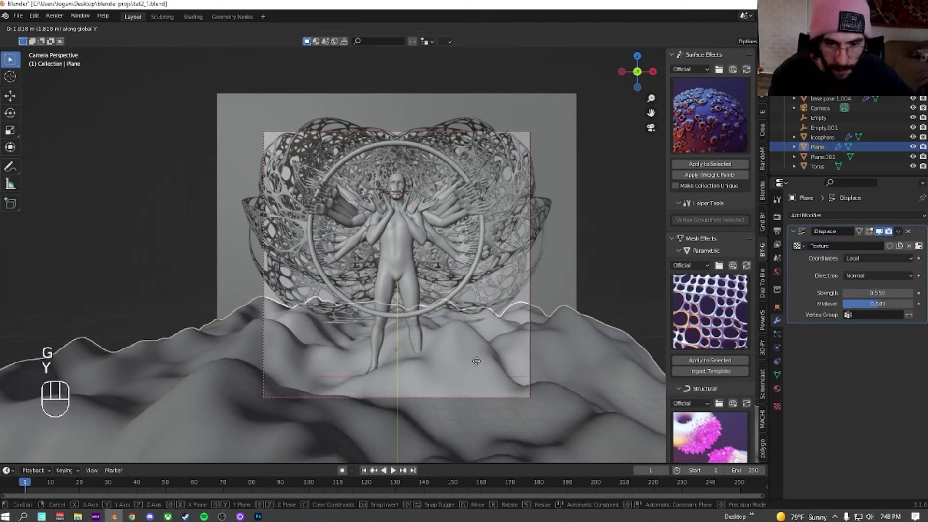
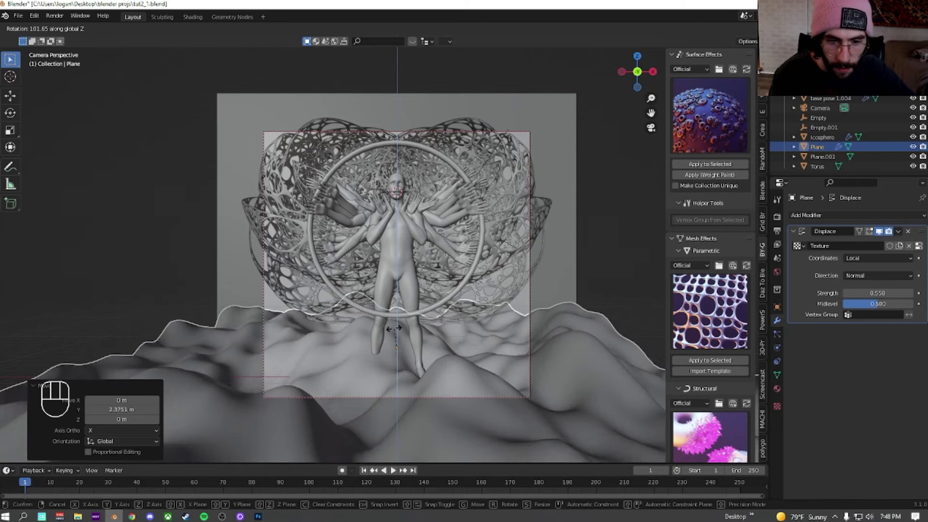
left_click(390, 332)
key("g")
key("z")
left_click(386, 338)
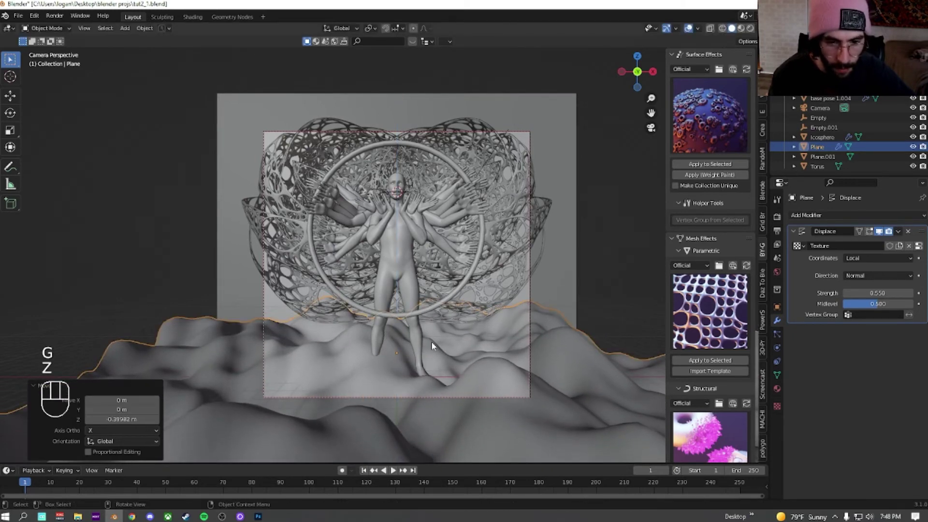
key("s")
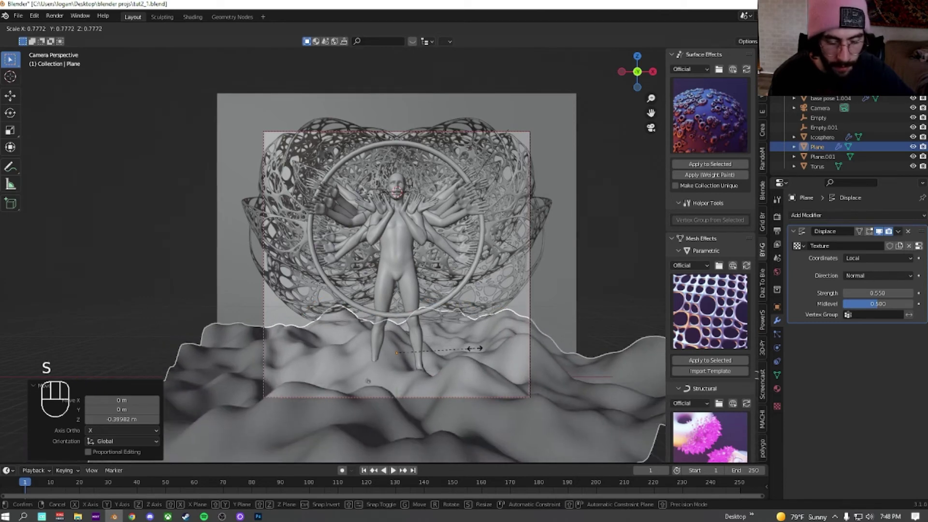
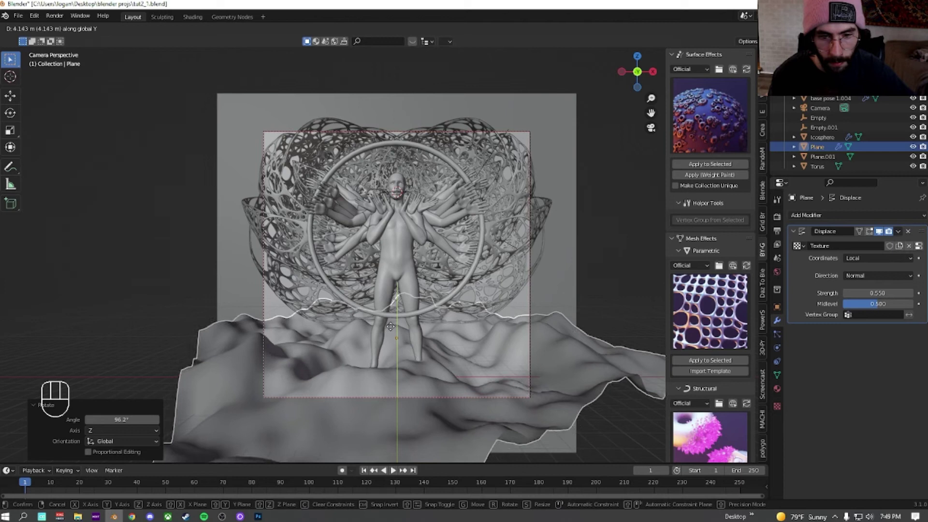
Add a new plane, scale it up by 9 and move it vertically down into the terrain
left_click(392, 329)
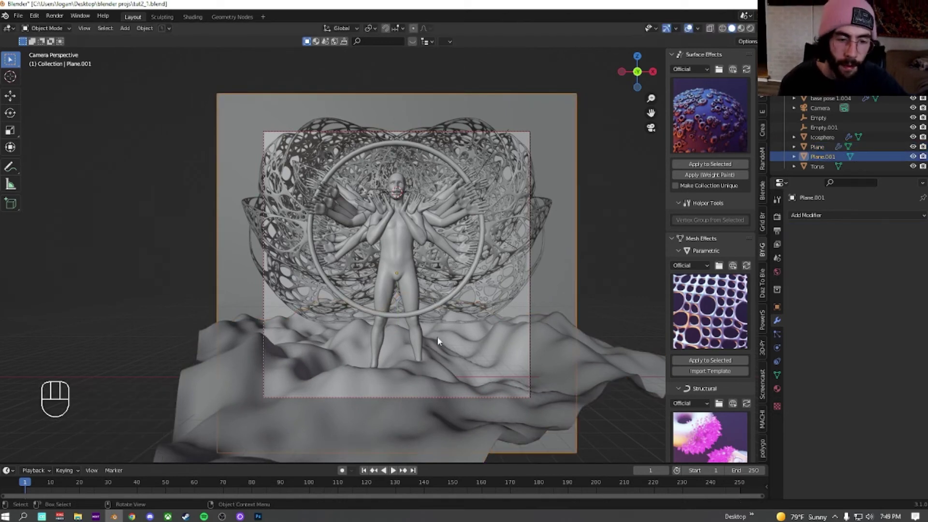
key("shift+a")
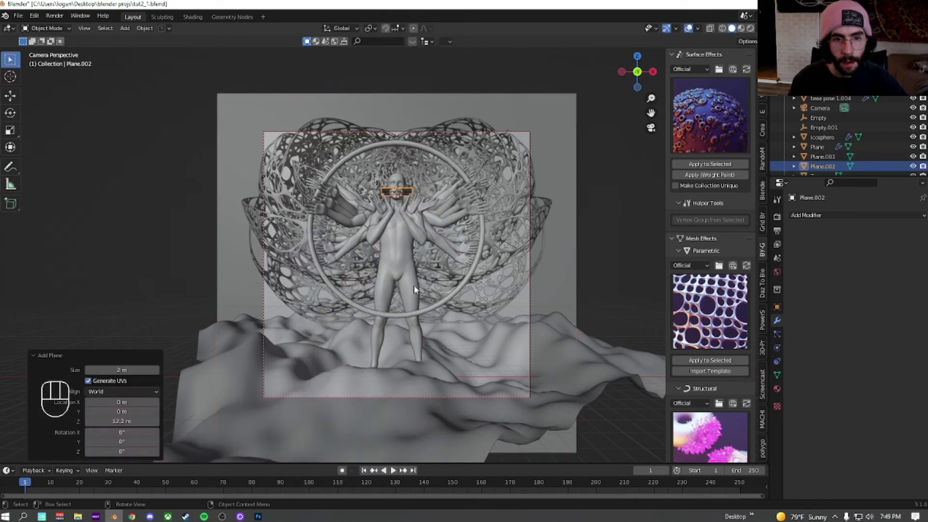
key("s")
key("9")
left_click(411, 351)
key("g")
key("z")
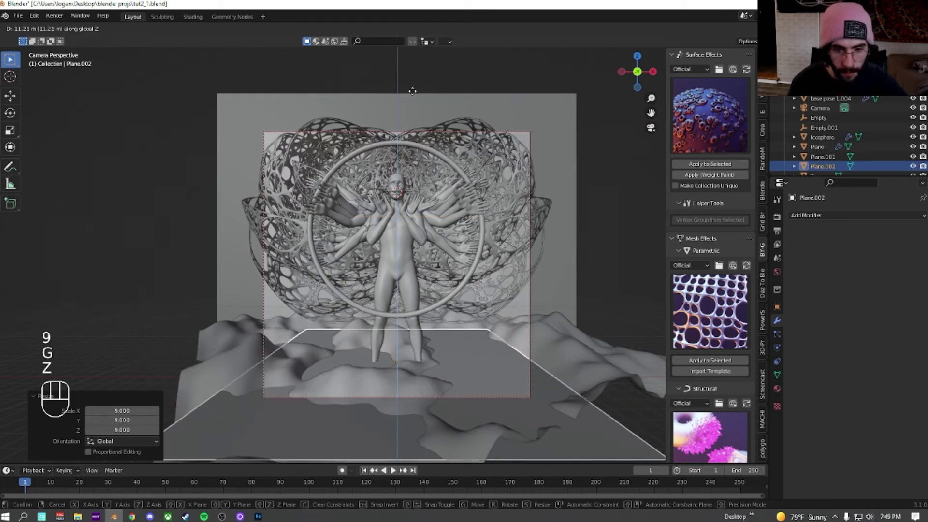
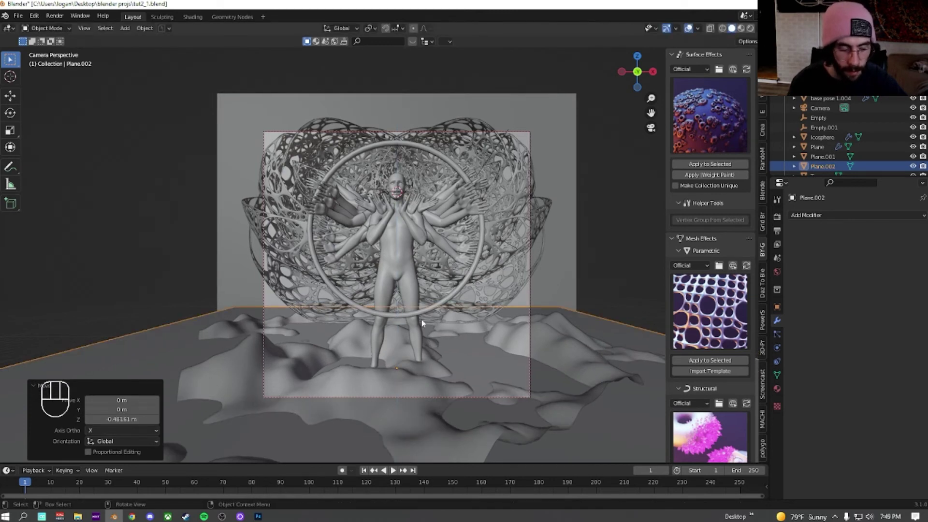
Subdivide the new low plane in Edit Mode and return to Object Mode
key("Tab")
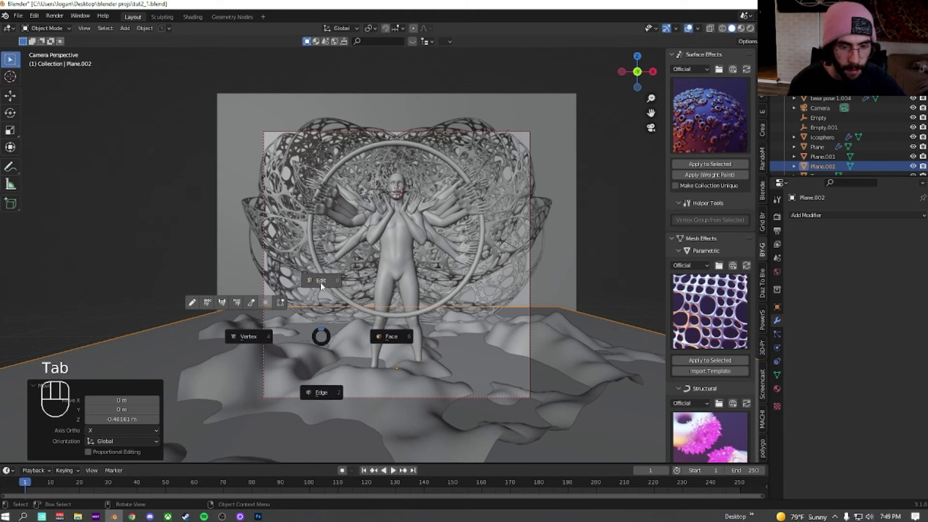
right_click(310, 338)
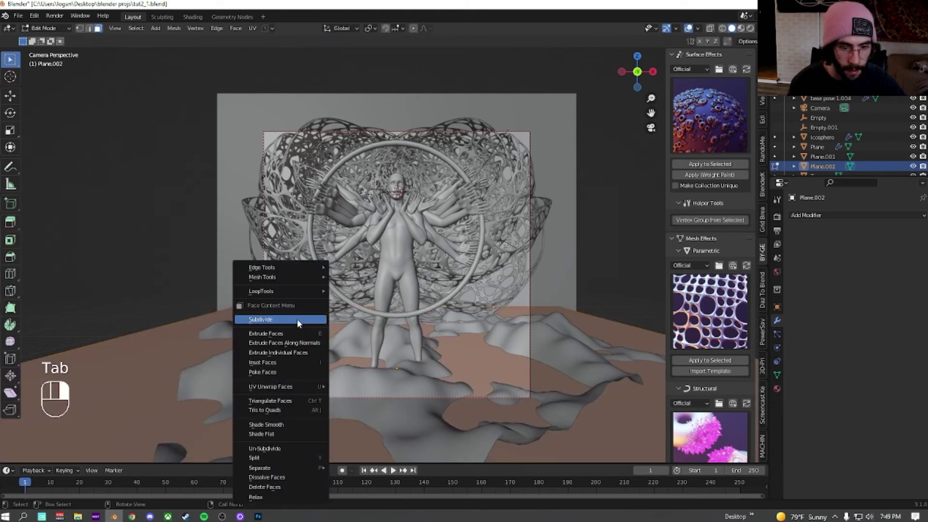
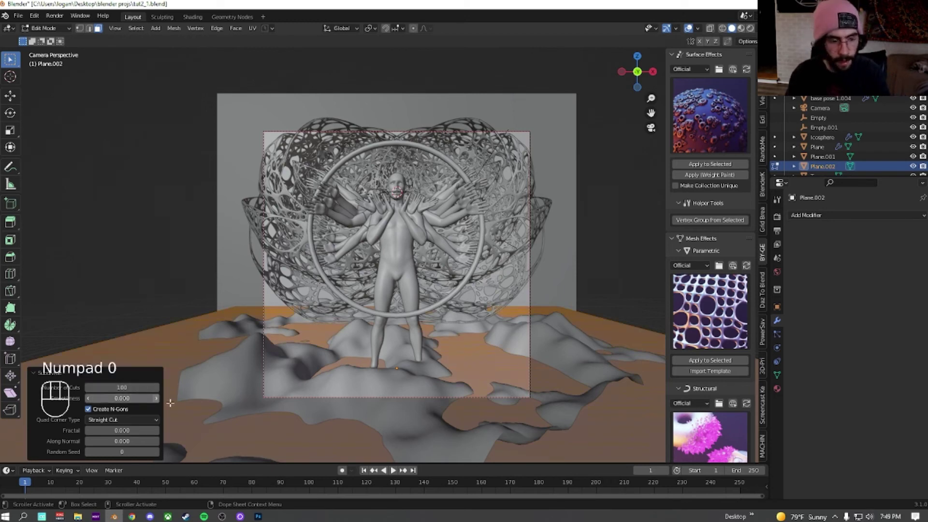
key("Tab")
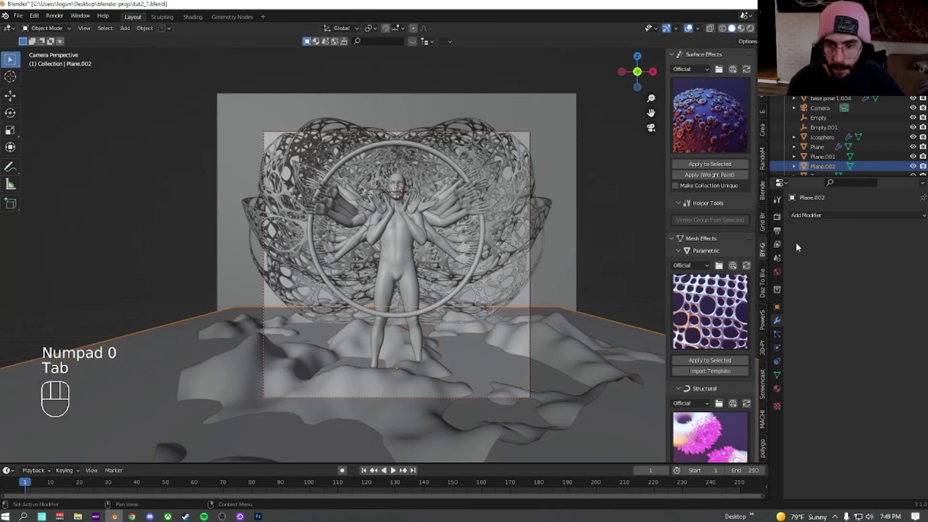
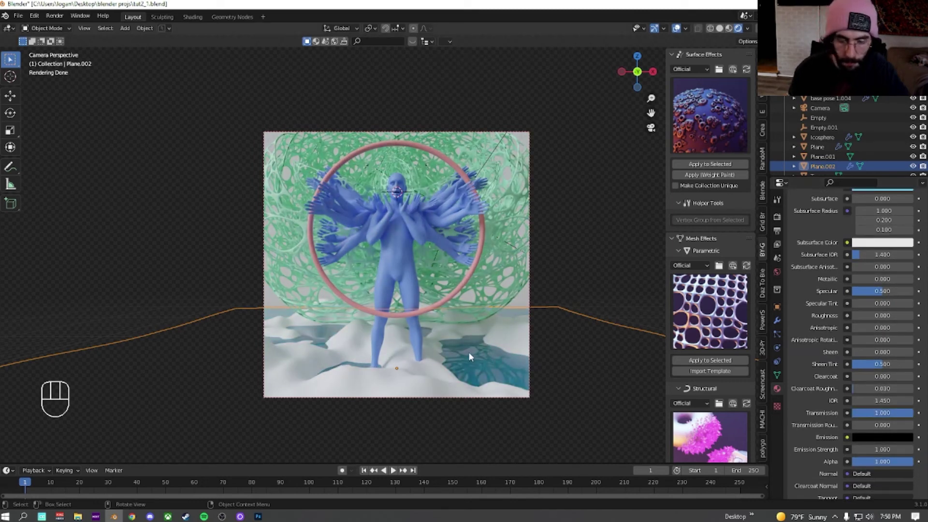
Move the water plane upward along Z so wider pools fill between the hills
key("g")
key("z")
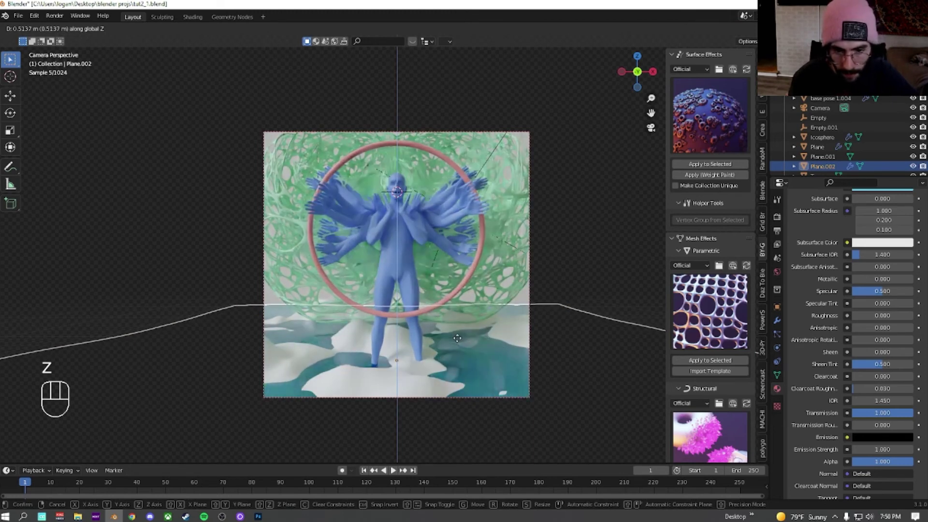
left_click(457, 340)
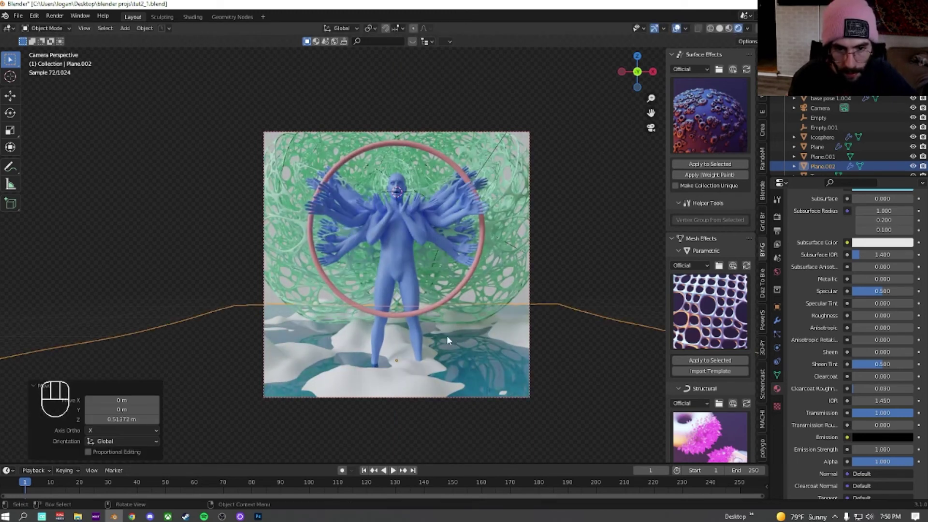
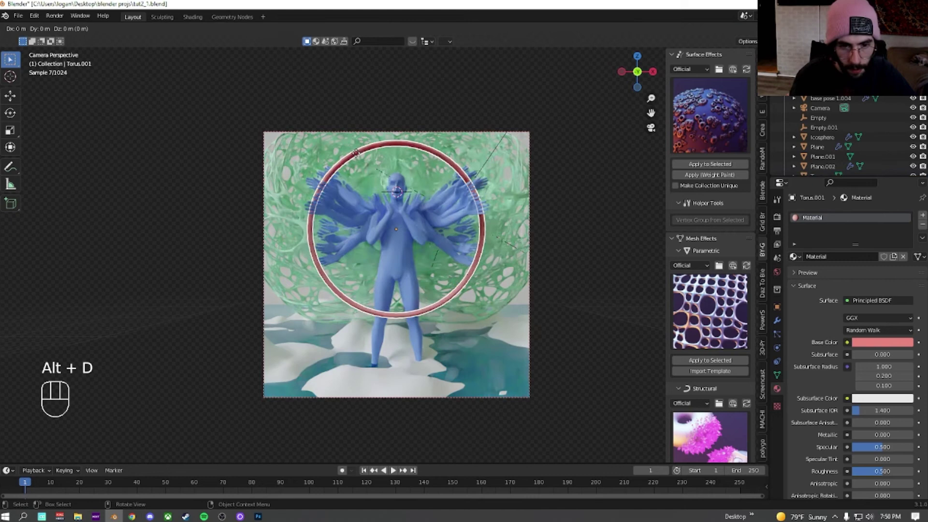
Shrink and place the copied ring, then duplicate it again and enlarge the new copy
key("s")
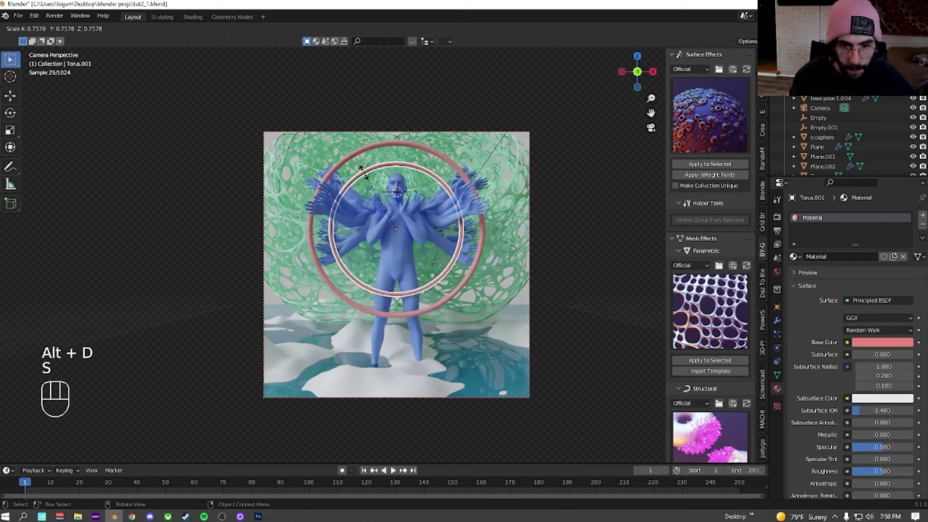
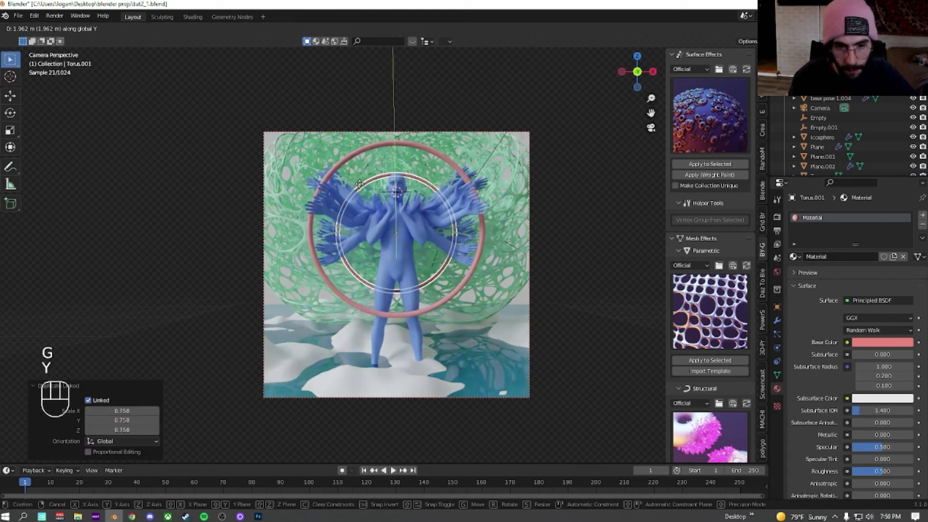
left_click(360, 186)
key("alt+d")
key("s")
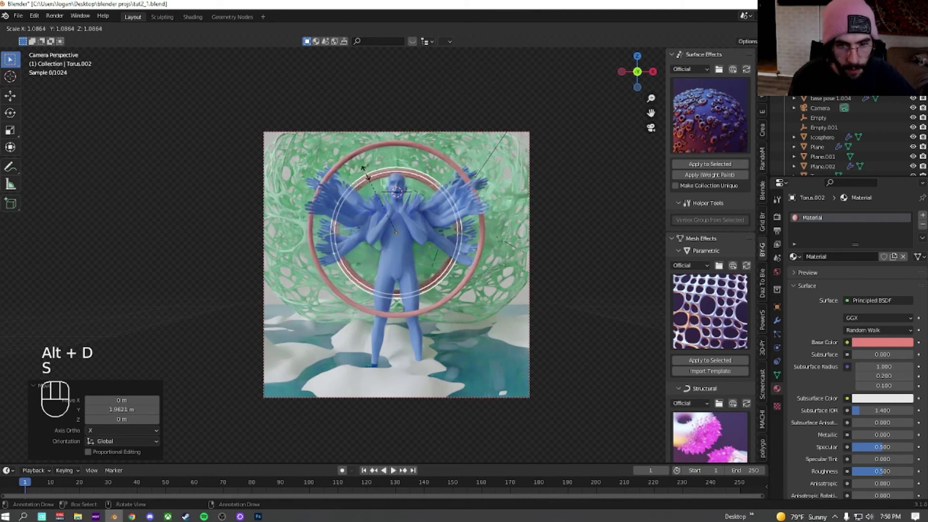
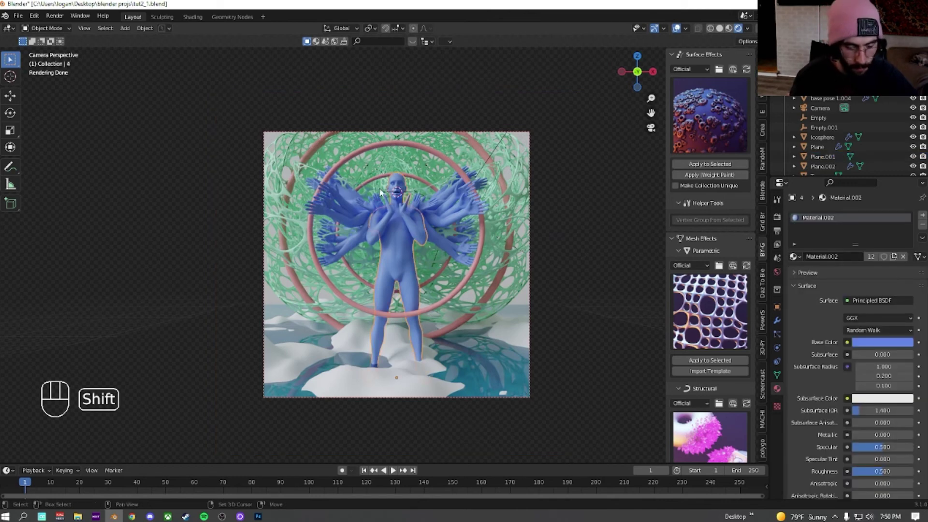
Add a small sphere and, from top view, move it along Y toward the figure's front
key("shift+a")
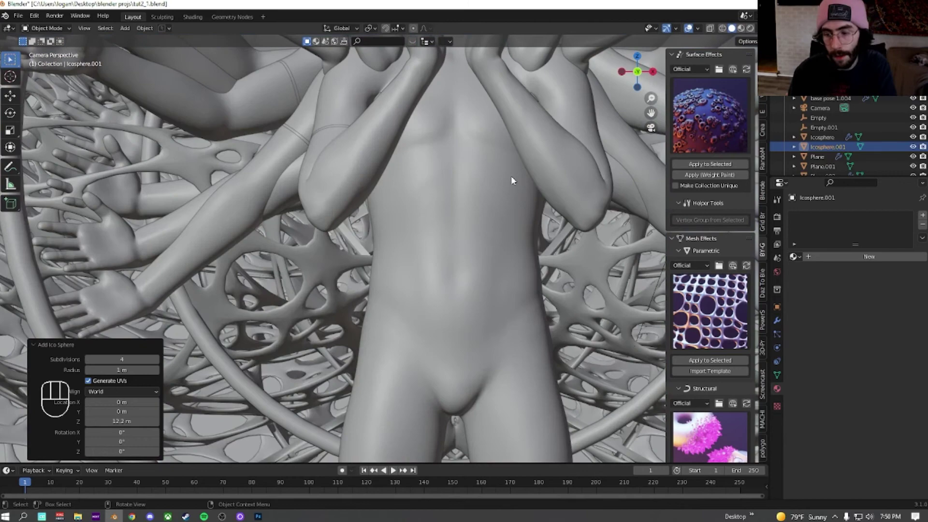
key("KP_7")
key("KP_Decimal")
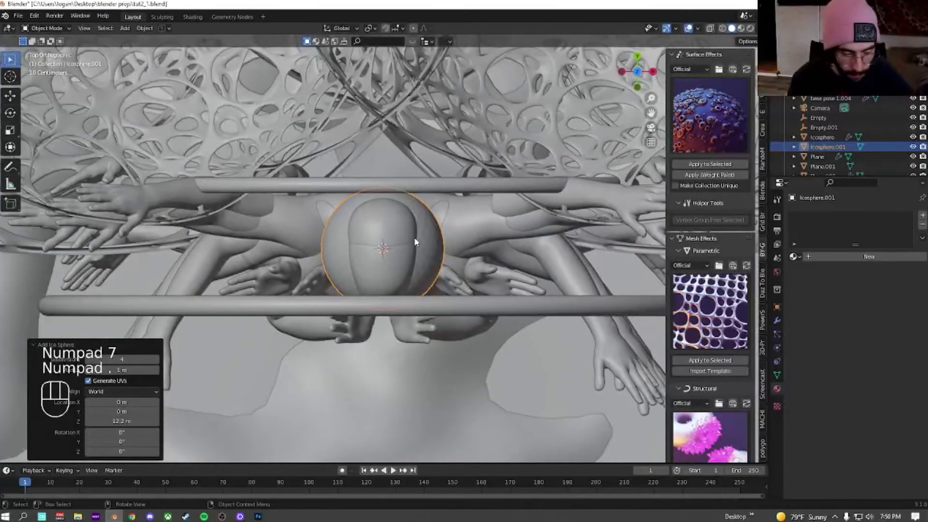
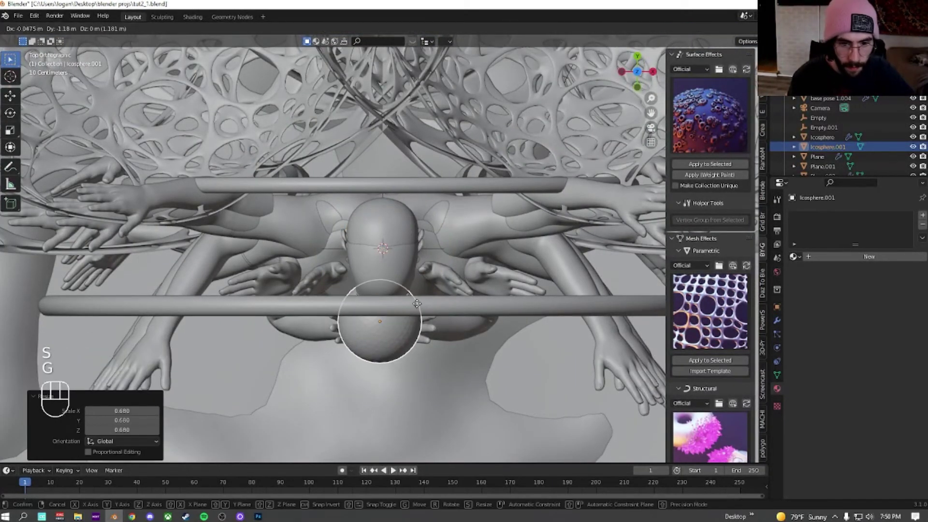
key("y")
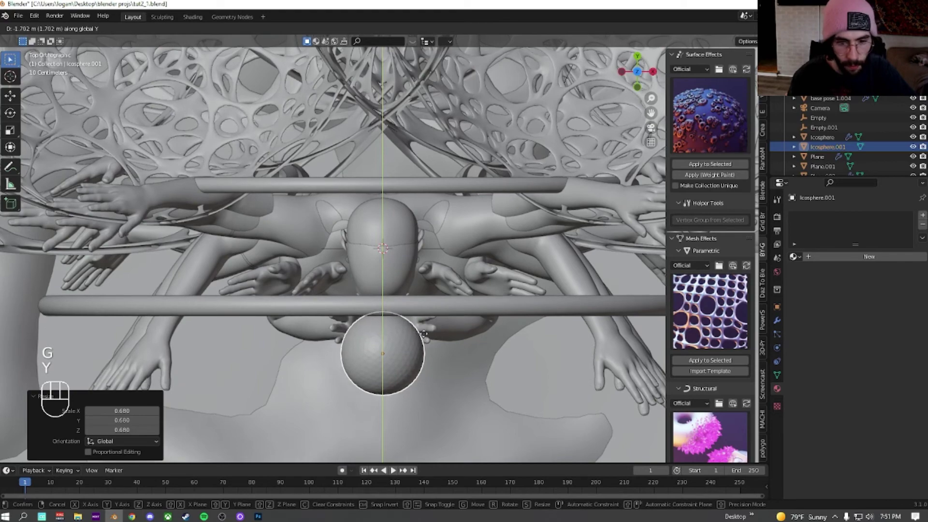
left_click(424, 323)
From the camera view, move the sphere vertically to sit just before the figure's chin between the raised hands
key("KP_0")
left_click_drag(369, 246, 333, 240)
left_click(383, 111)
right_click(379, 111)
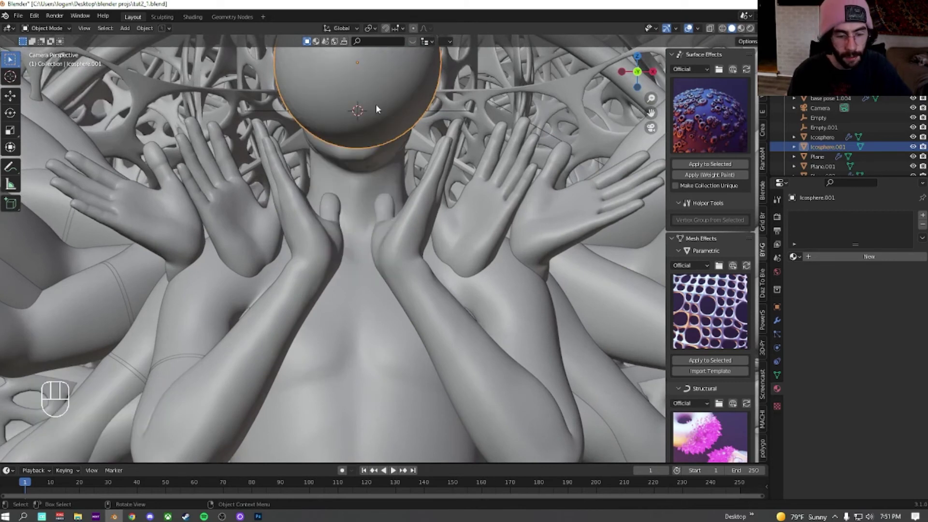
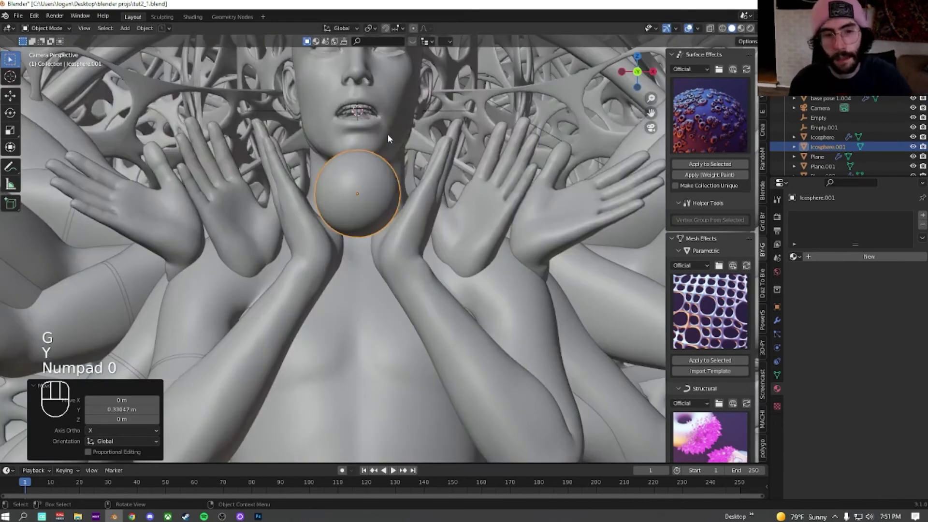
key("g")
key("z")
left_click(388, 120)
left_click_drag(274, 191, 362, 200)
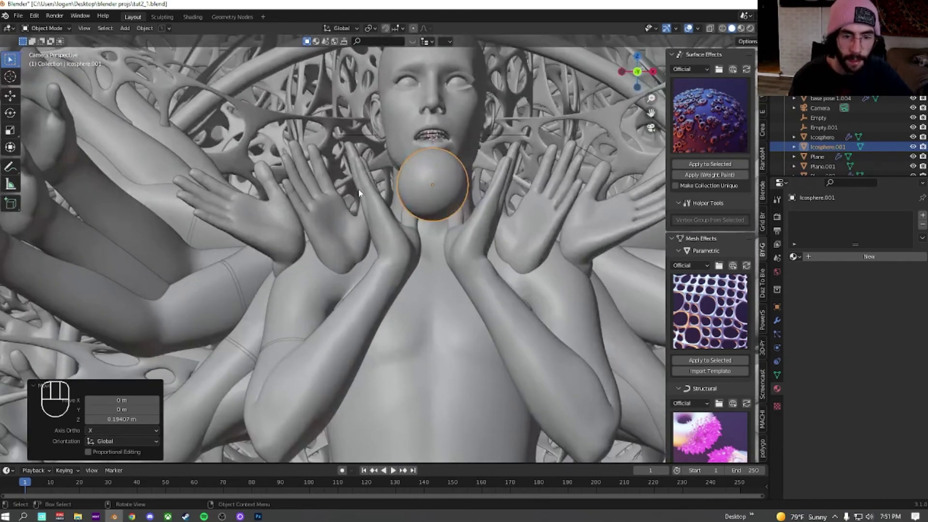
key("KP_7")
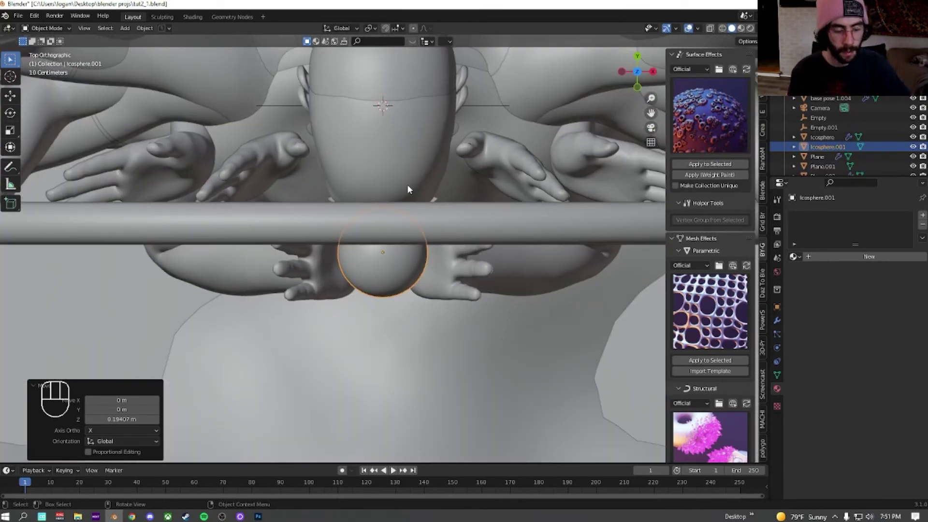
Duplicate the sphere into one outstretched hand and start another copy
key("alt+d")
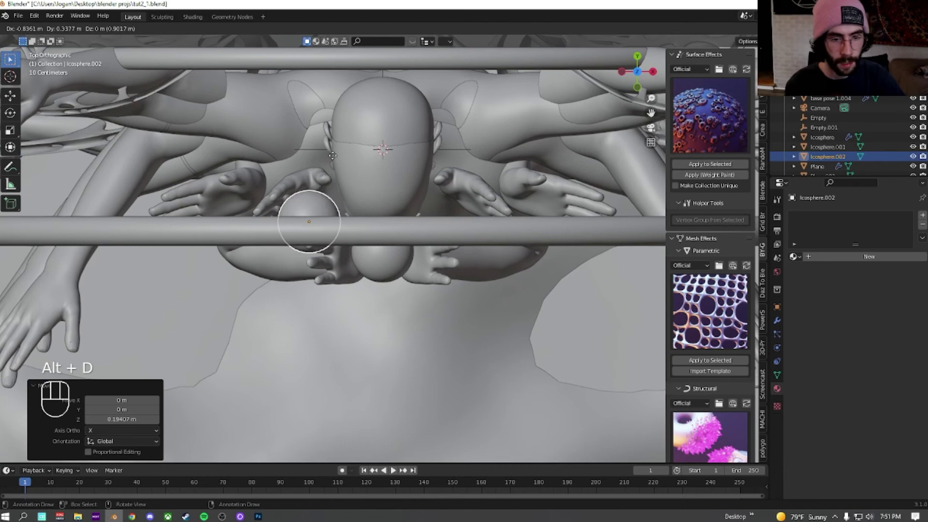
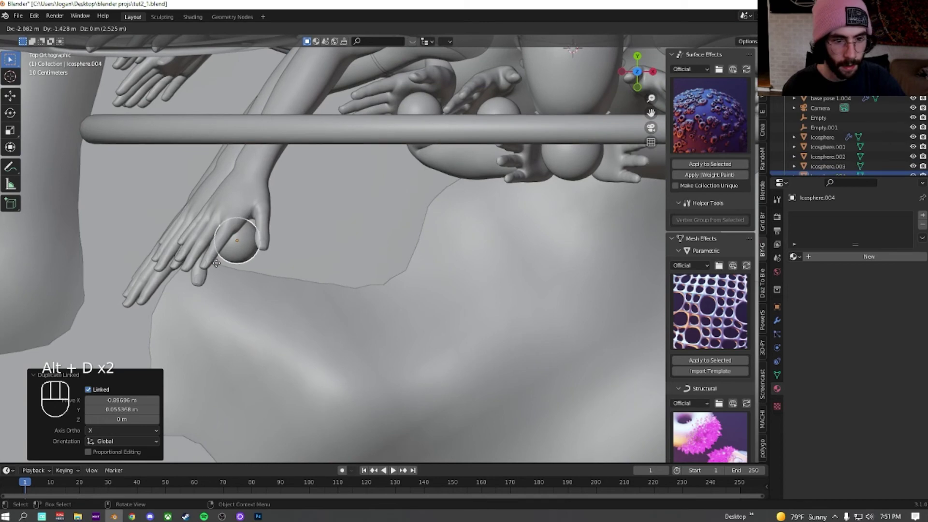
left_click(217, 266)
left_click_drag(312, 228, 379, 306)
key("alt+d")
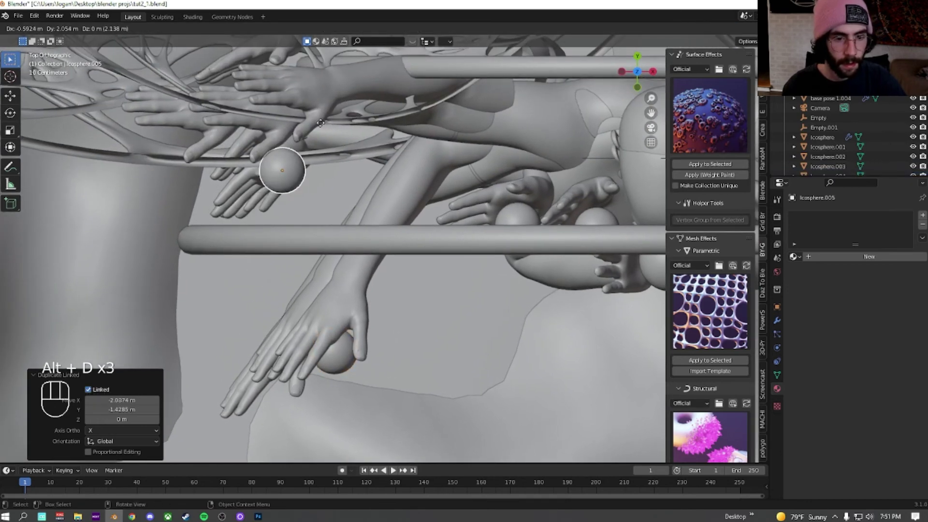
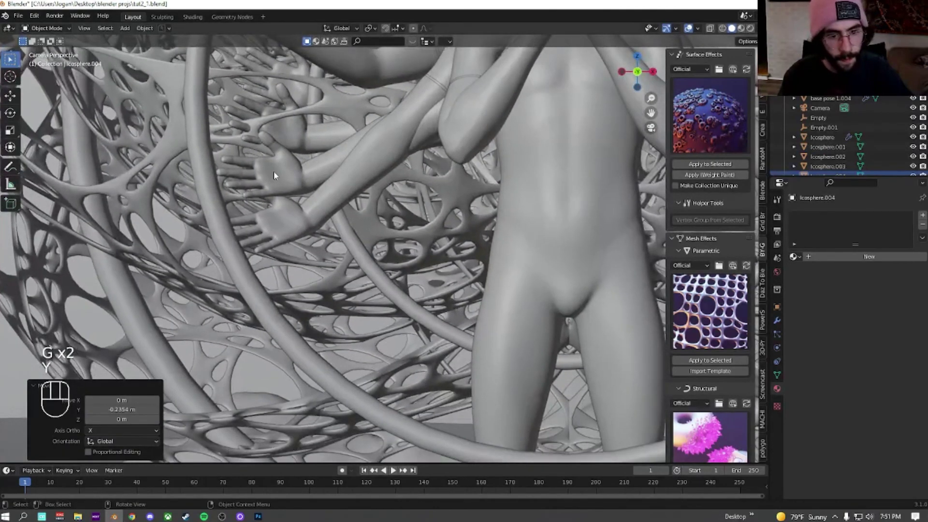
Inspect the raised hands, adjust a copy vertically and delete the misplaced sphere in the upper left hand
middle_click(313, 155)
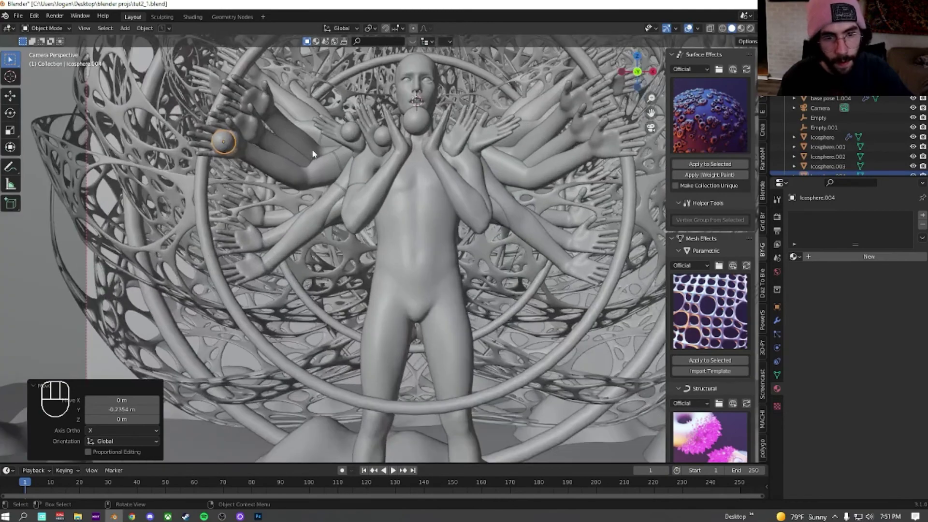
middle_click(315, 143)
key("KP_7")
key("KP_Decimal")
middle_click(381, 117)
key("KP_0")
middle_click(222, 132)
left_click_drag(266, 145, 400, 270)
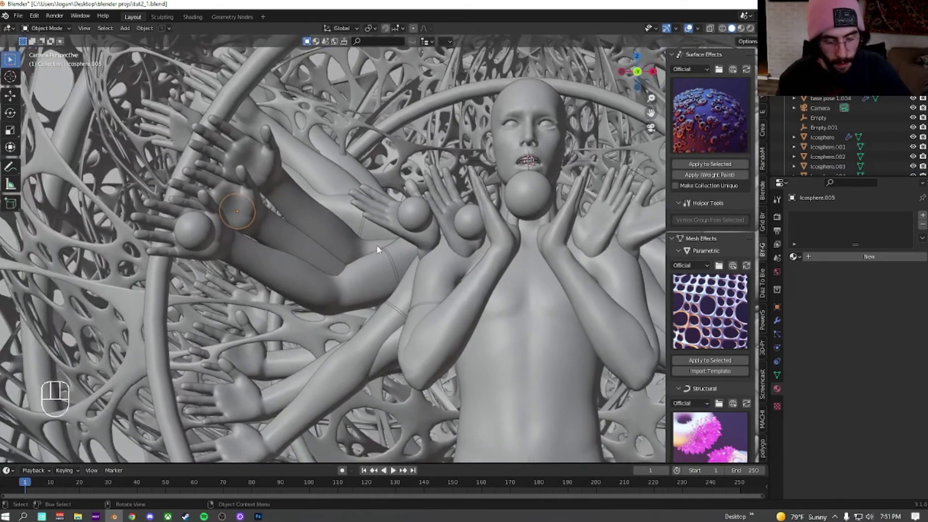
key("g")
key("z")
left_click(323, 155)
key("Delete")
Duplicate another sphere and move it along Y toward a hand on the left
left_click(203, 231)
key("alt+d")
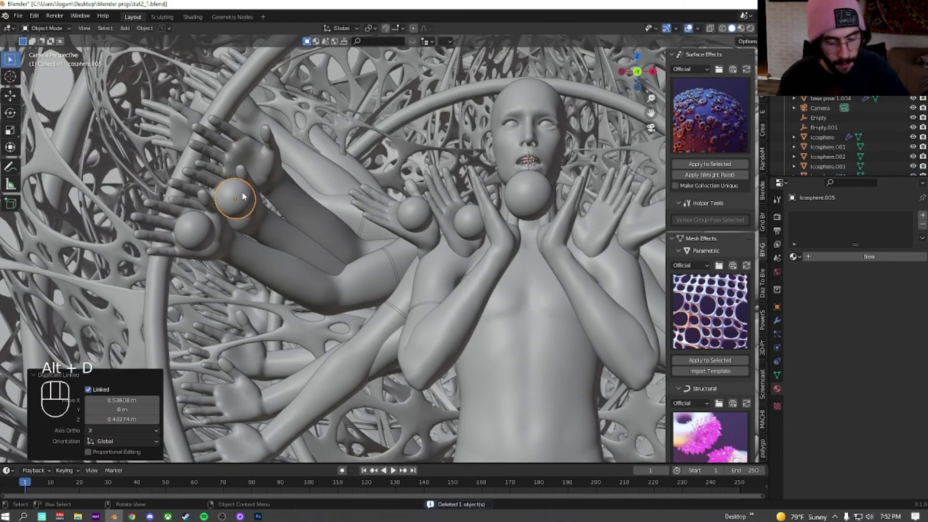
key("g")
key("y")
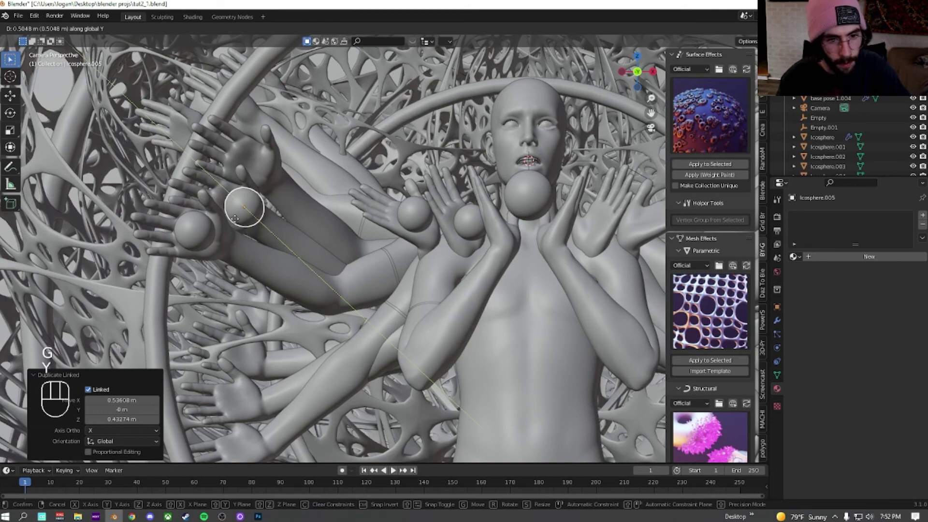
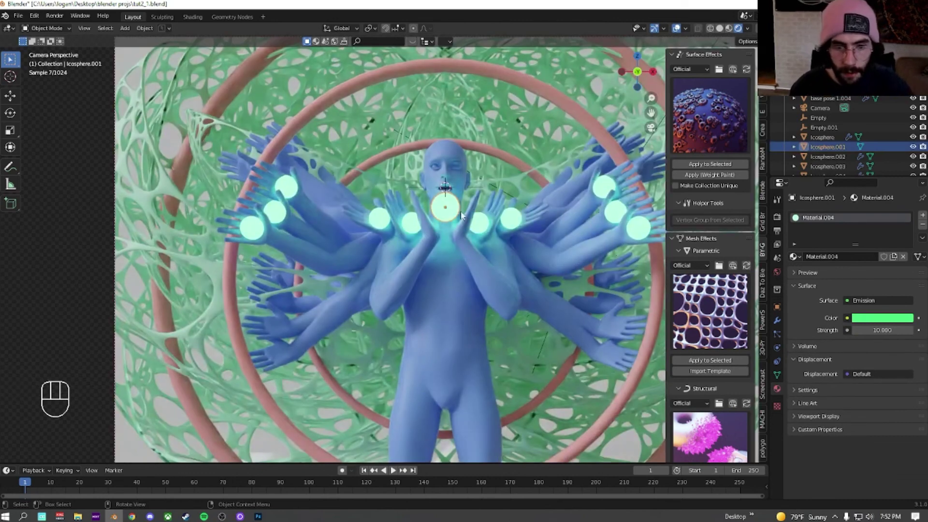
Lower the central glowing sphere vertically down onto the figure's chest
key("g")
key("z")
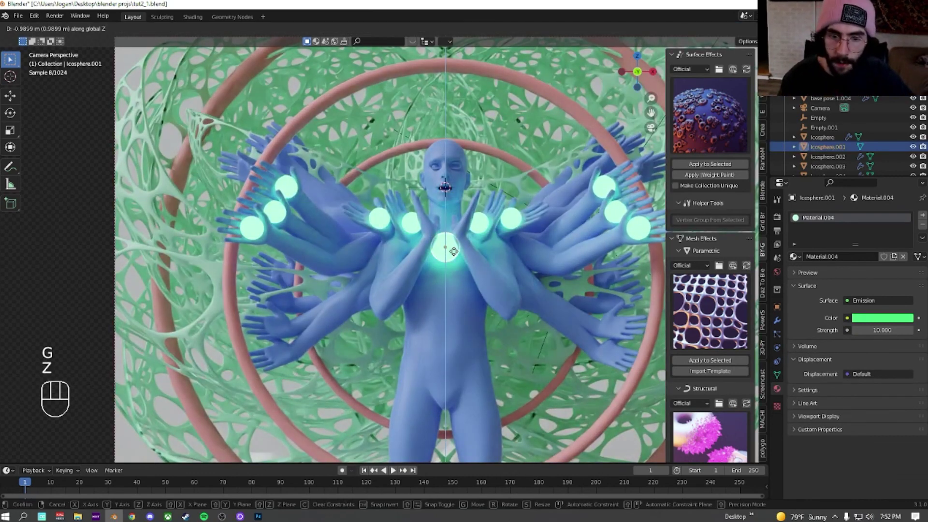
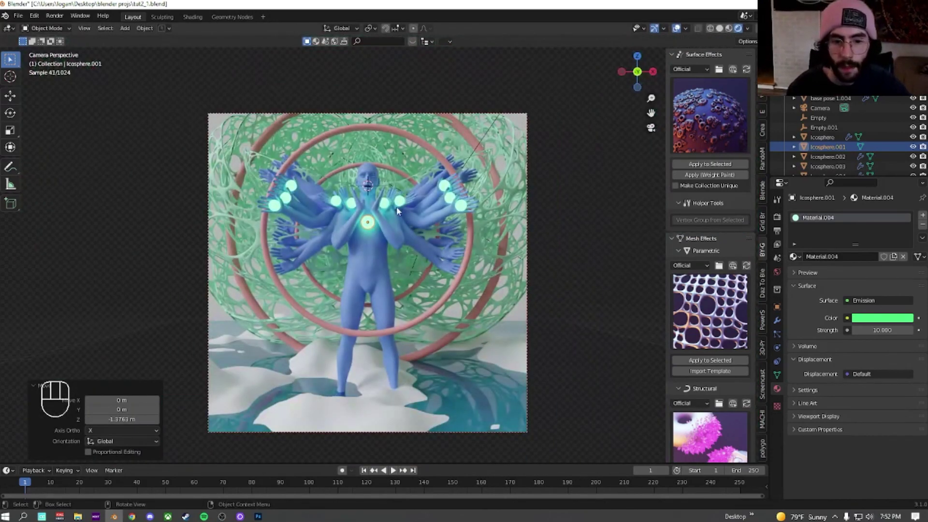
middle_click(433, 271)
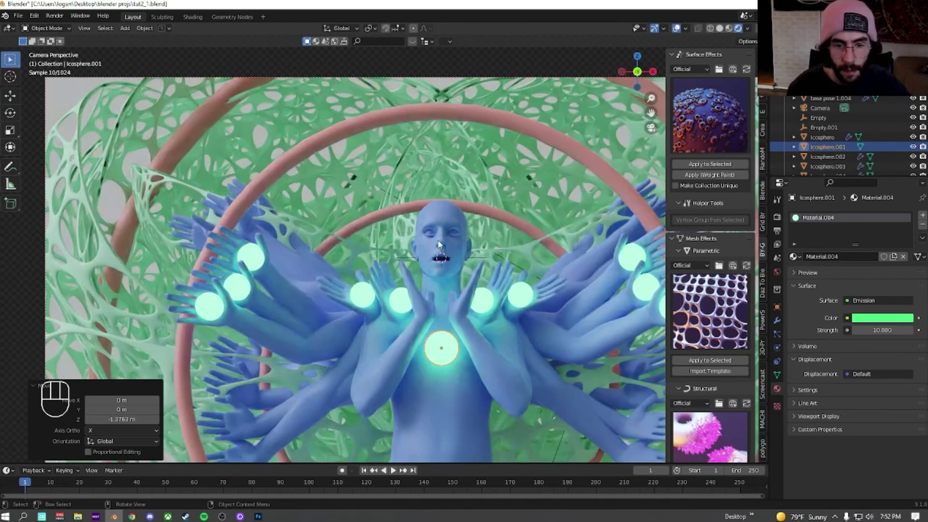
middle_click(454, 252)
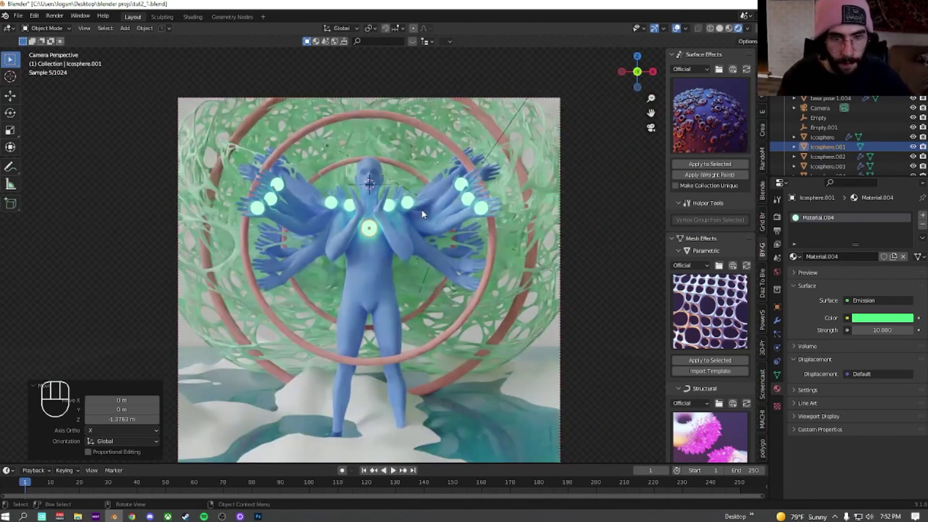